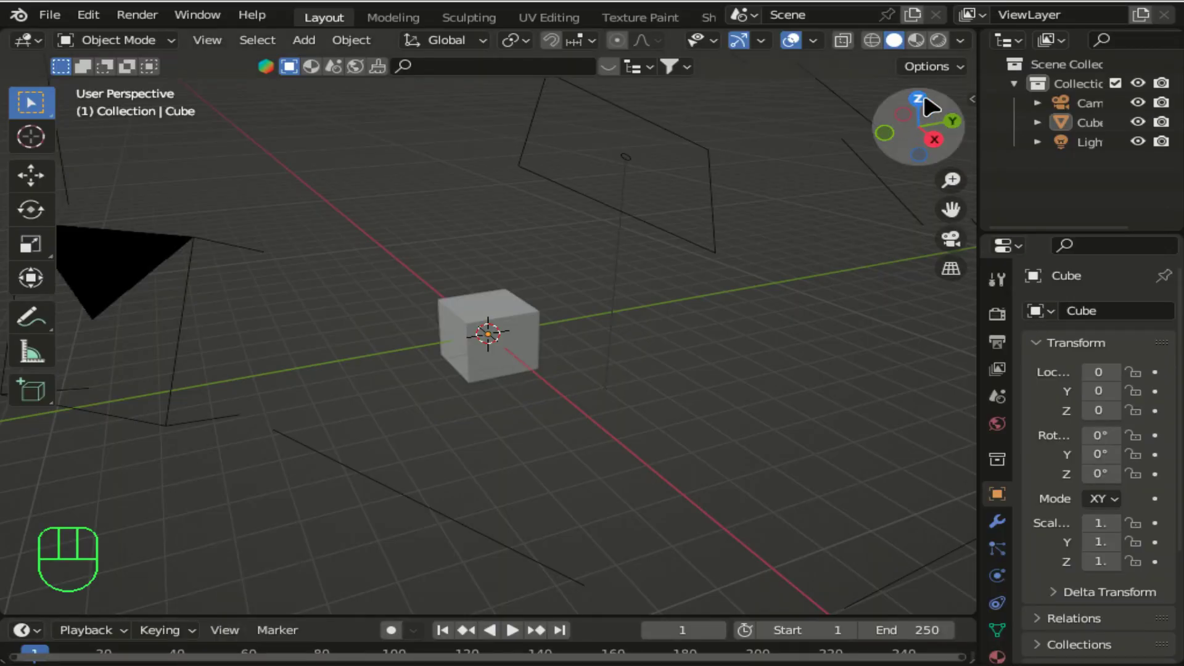
- Cycle through top, front and perspective views of the default cube, camera and light scene
{"action": "left_click", "coordinate": [932, 101]}
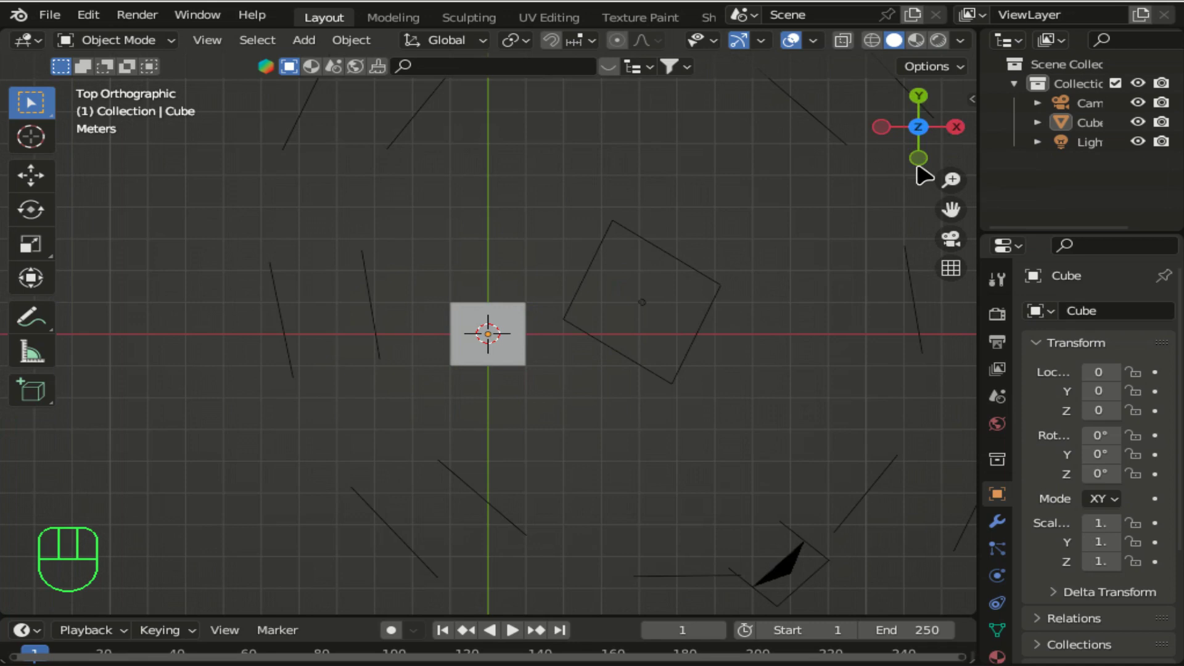
{"action": "left_click", "coordinate": [927, 163]}
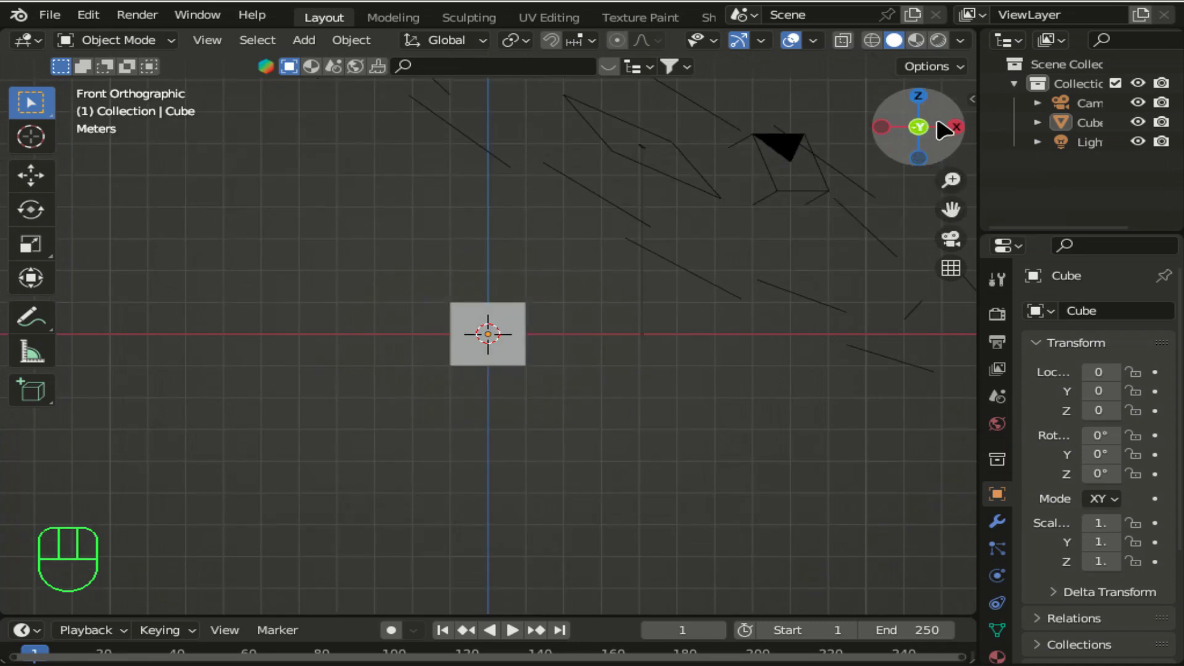
{"action": "left_click_drag", "start_coordinate": [930, 131], "coordinate": [936, 108]}
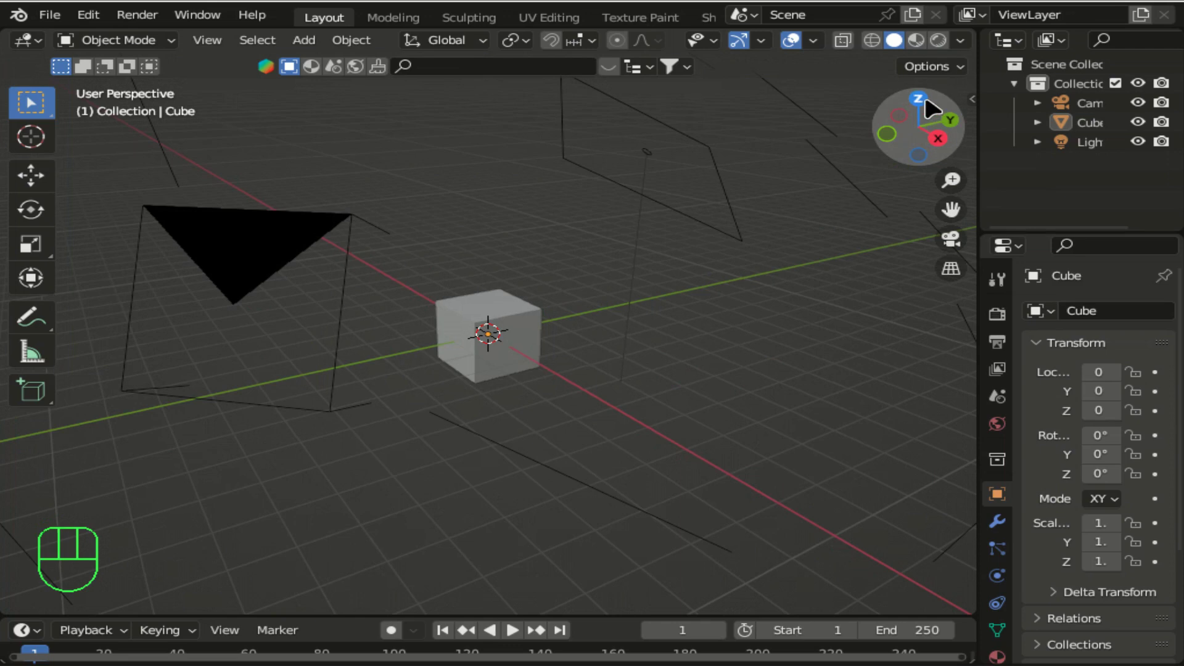
{"action": "left_click", "coordinate": [933, 105]}
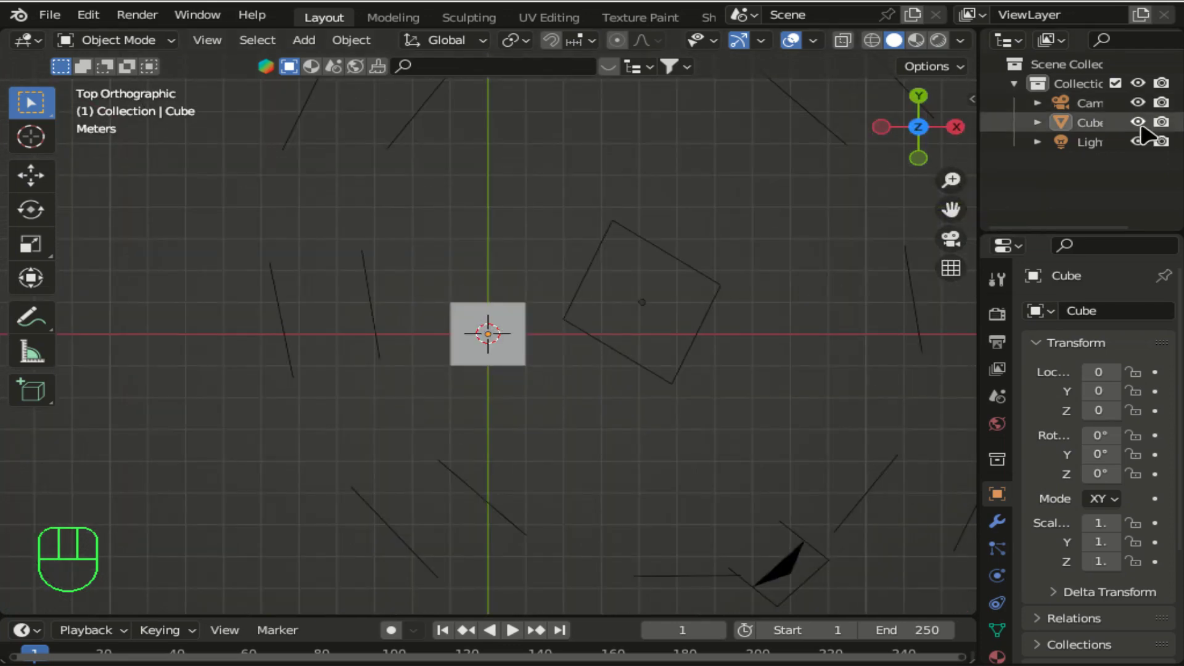
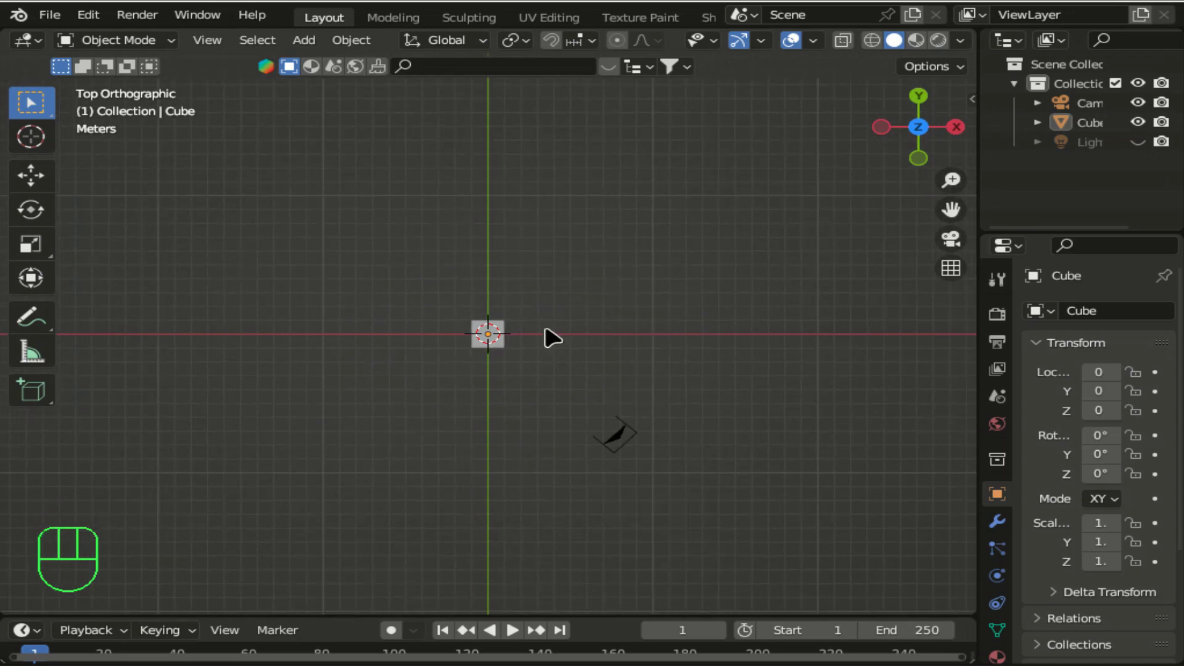
- Move the cube left of centre, add a Suzanne monkey head at the origin, and select the camera
{"action": "left_click", "coordinate": [503, 349]}
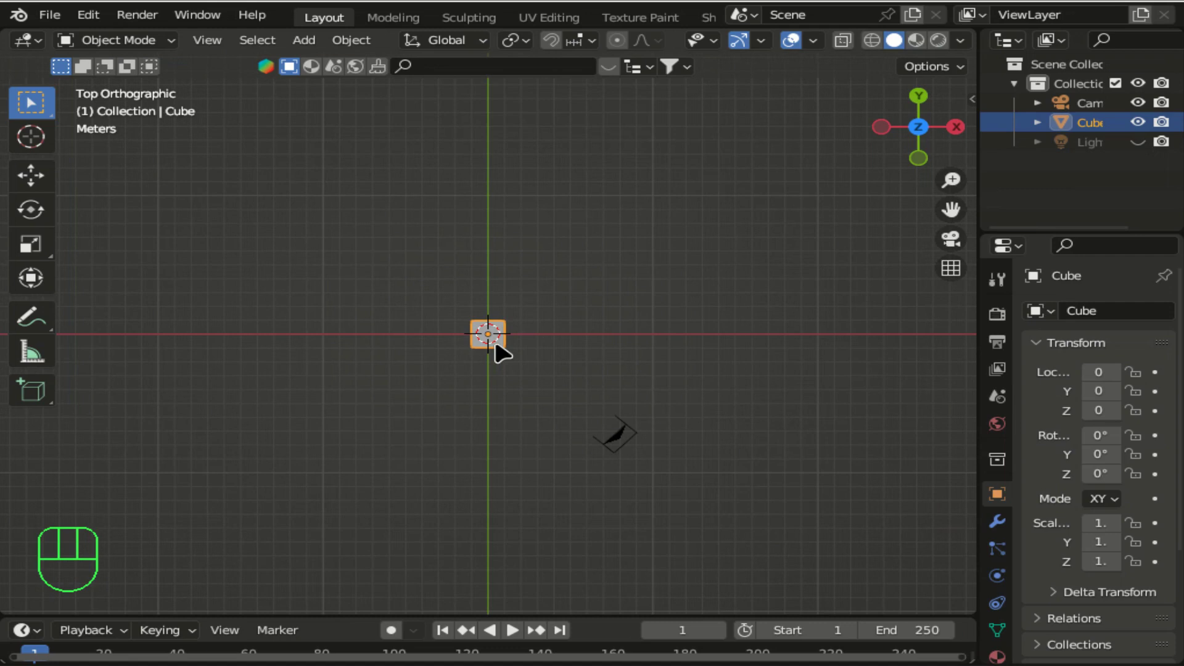
{"action": "key", "text": "g"}
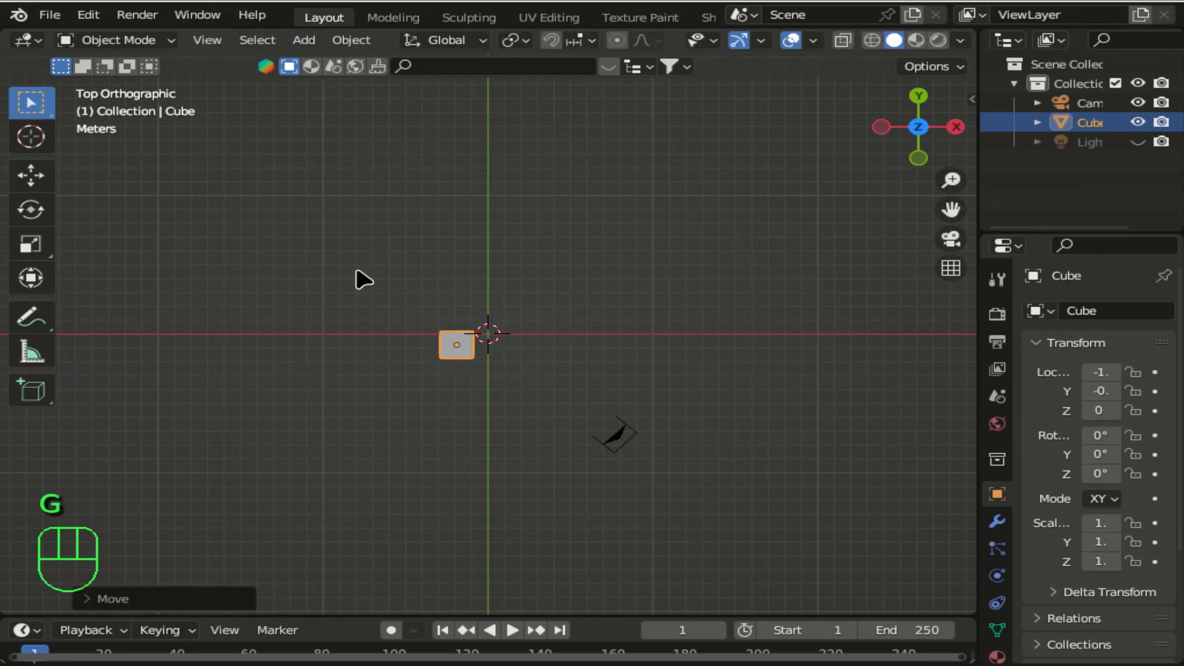
{"action": "key", "text": "g"}
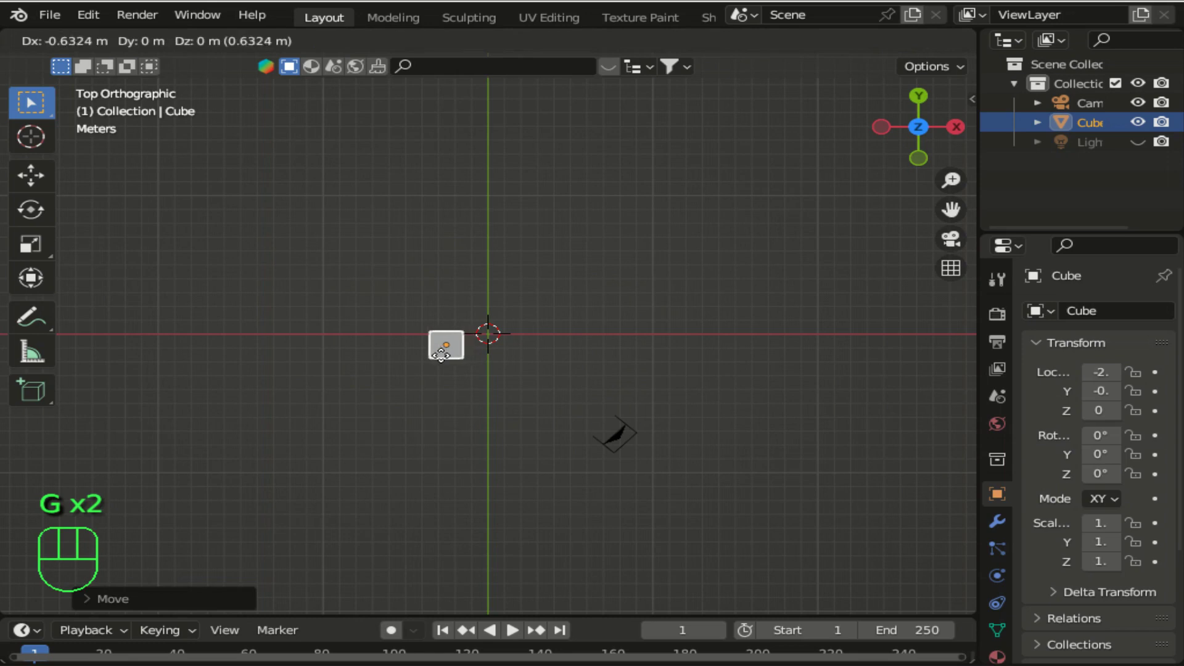
{"action": "left_click_drag", "start_coordinate": [313, 43], "coordinate": [560, 244]}
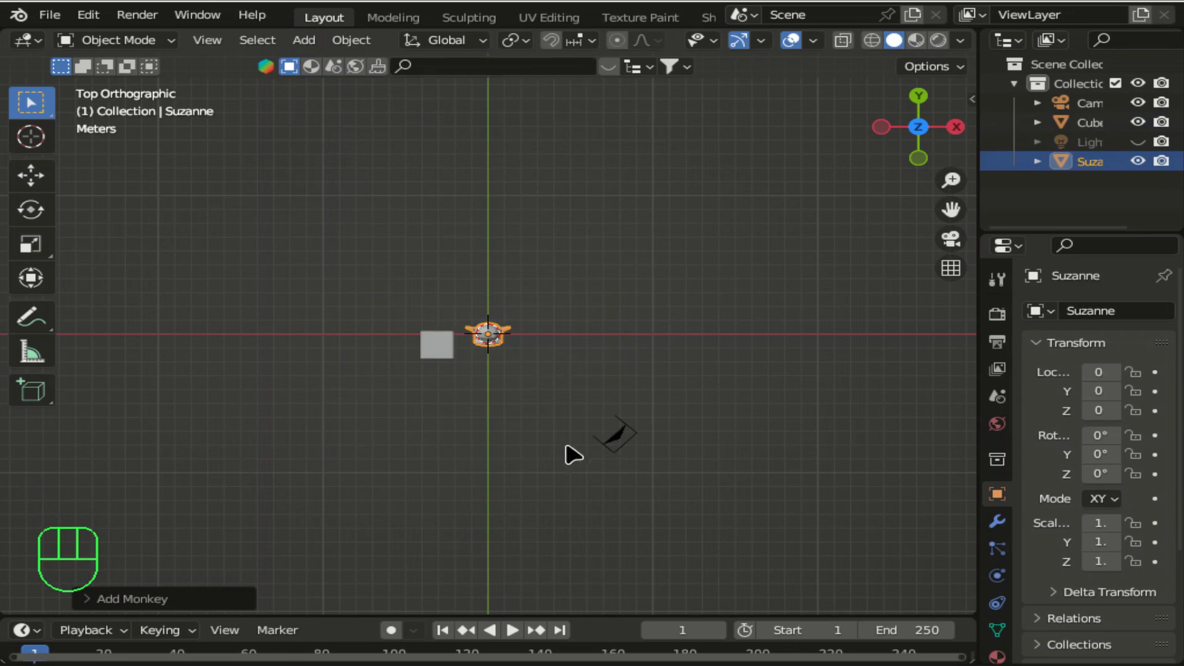
{"action": "left_click", "coordinate": [624, 443]}
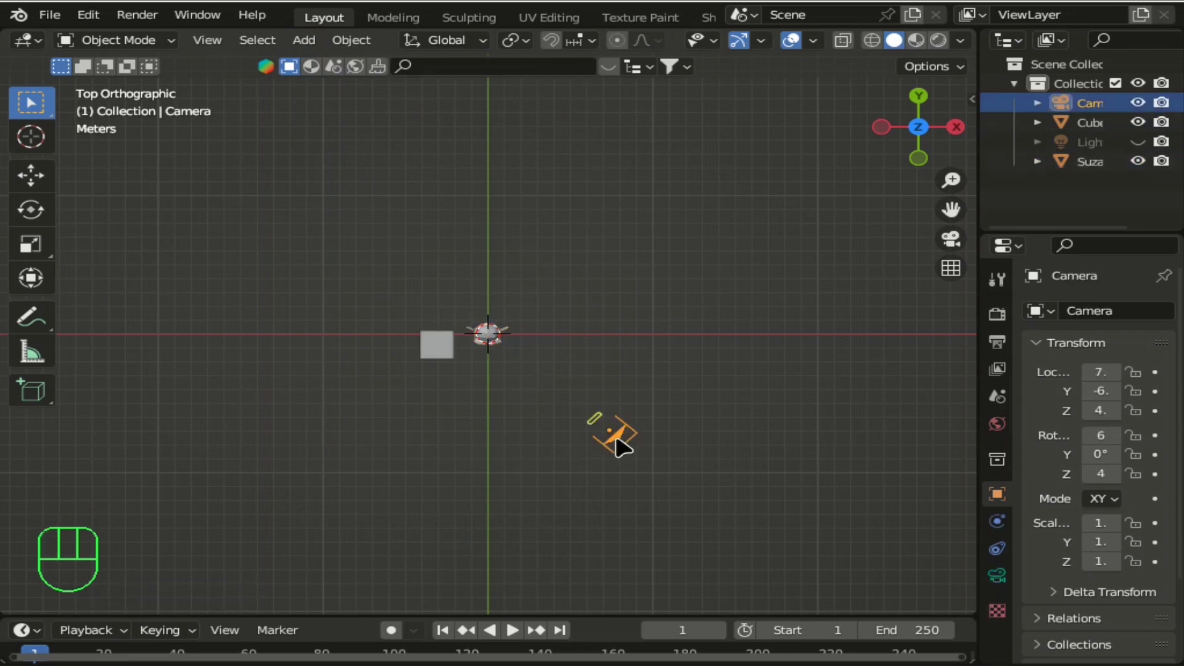
- Rotate the camera to 90/0/0, move it to Y -17 in front of the objects, and duplicate it as Camera.001
{"action": "left_click", "coordinate": [978, 107]}
{"action": "left_click_drag", "start_coordinate": [843, 213], "coordinate": [843, 223]}
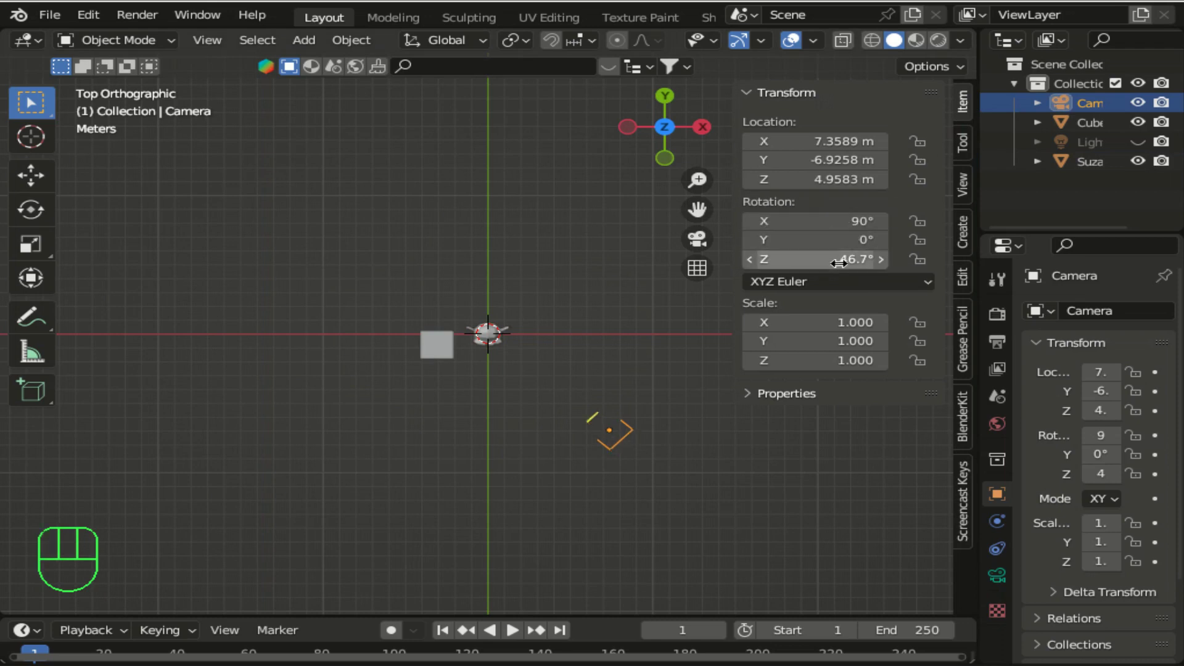
{"action": "left_click_drag", "start_coordinate": [841, 267], "coordinate": [841, 267]}
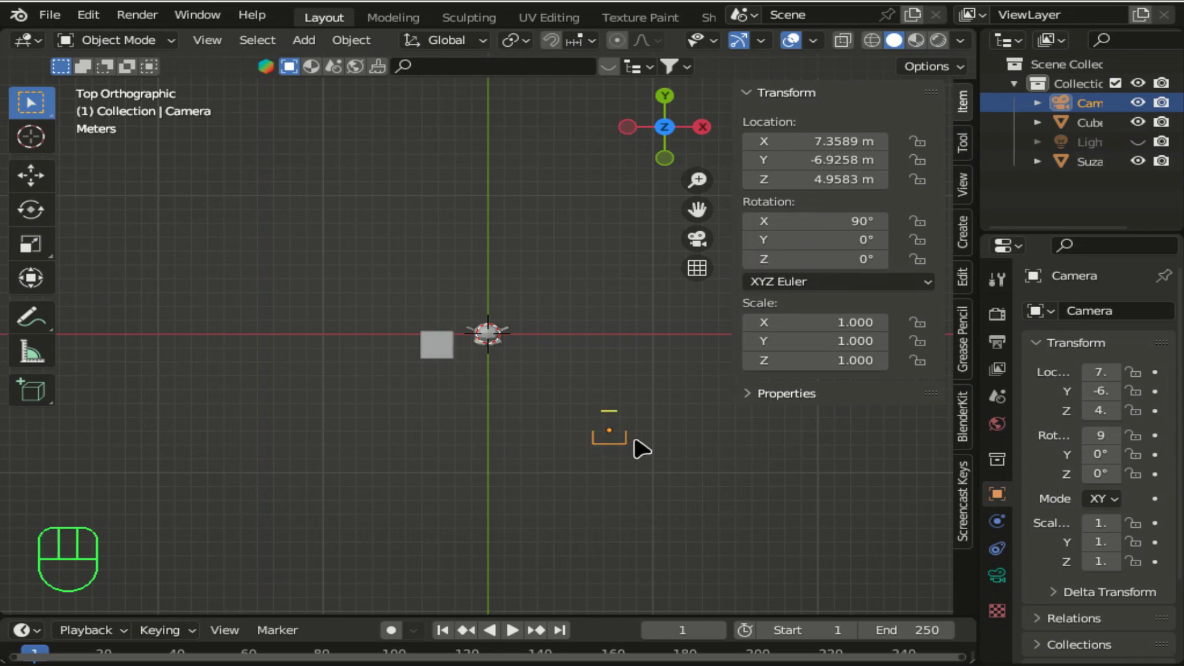
{"action": "key", "text": "g"}
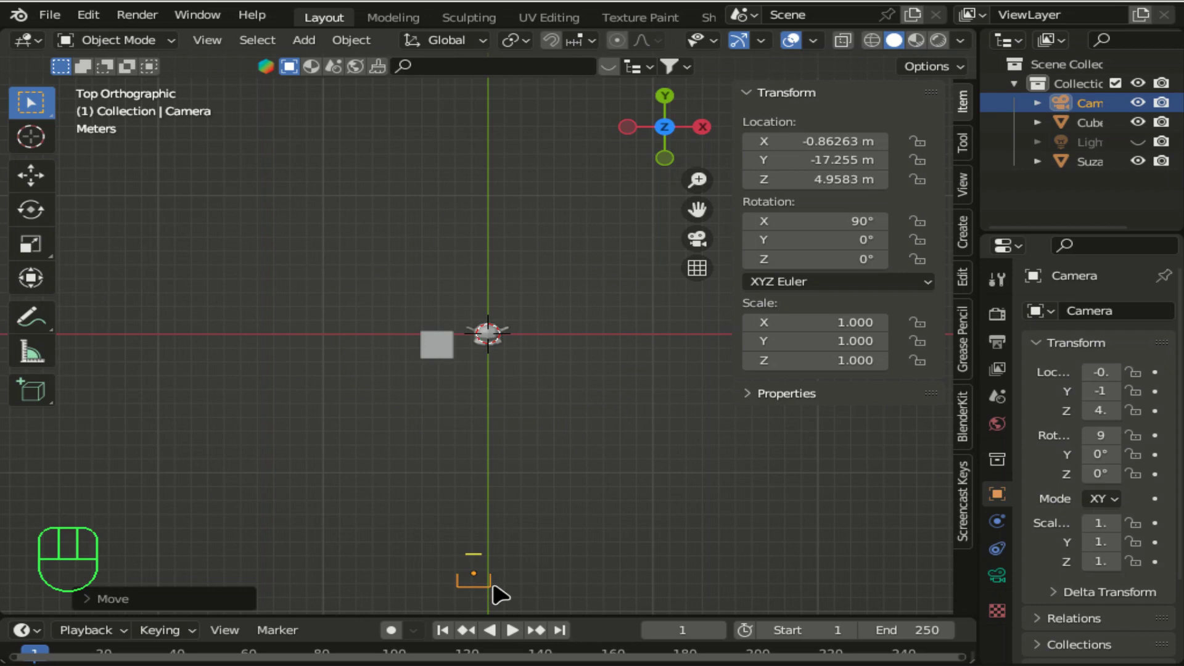
{"action": "key", "text": "shift+d"}
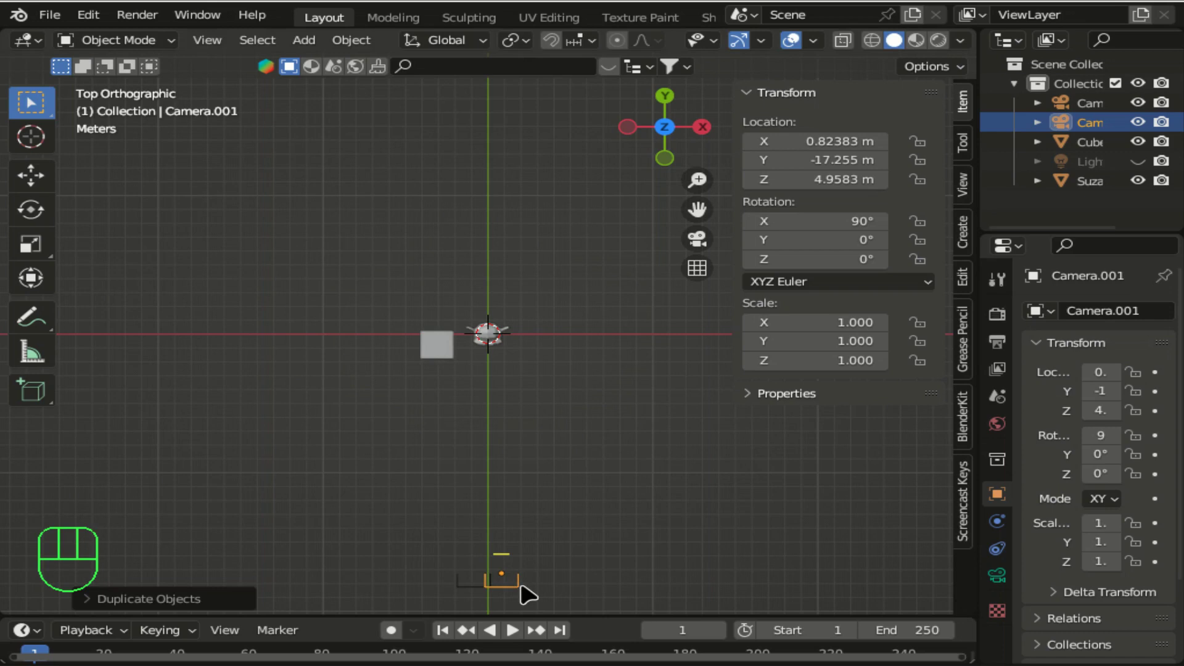
- From the side view, lower both cameras to height zero and check the framing through the camera
{"action": "left_click_drag", "start_coordinate": [564, 277], "coordinate": [375, 422]}
{"action": "key", "text": "g"}
{"action": "left_click", "coordinate": [638, 133]}
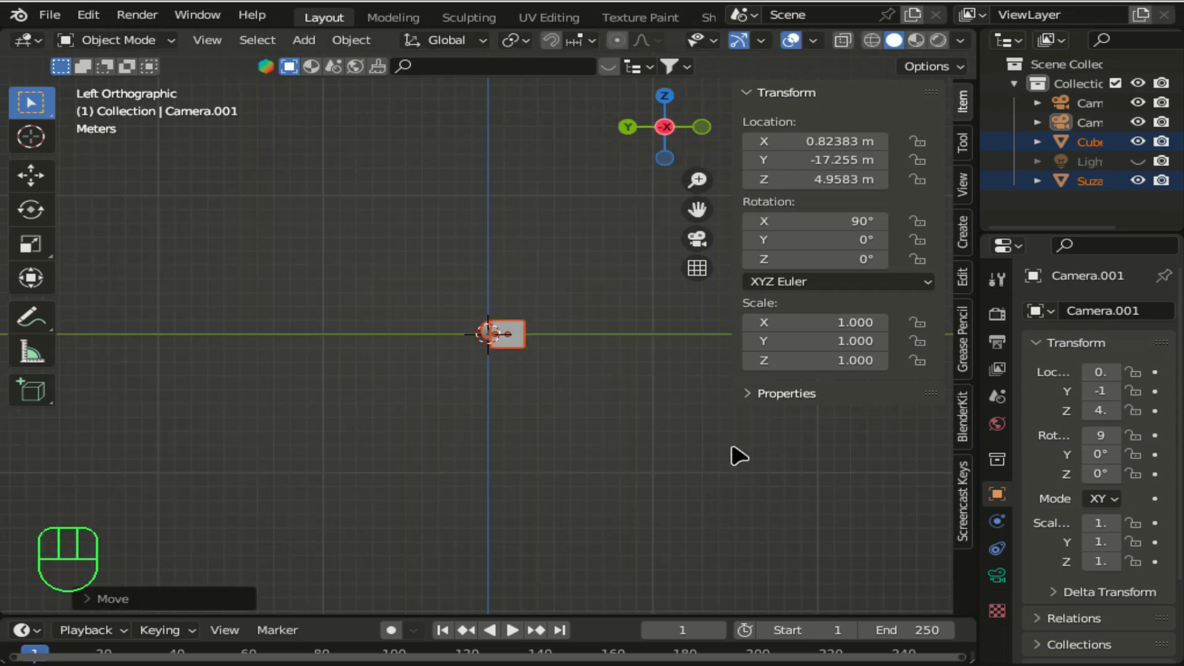
{"action": "key", "text": "n"}
{"action": "left_click_drag", "start_coordinate": [765, 224], "coordinate": [825, 399]}
{"action": "key", "text": "g"}
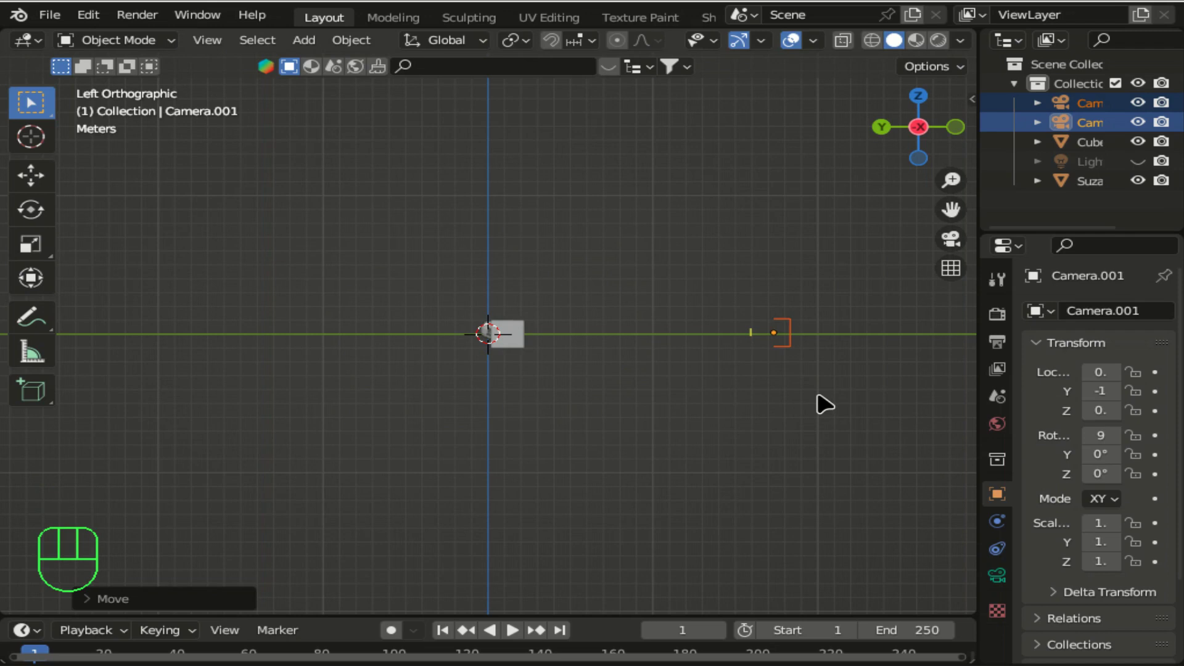
{"action": "key", "text": "KP_0"}
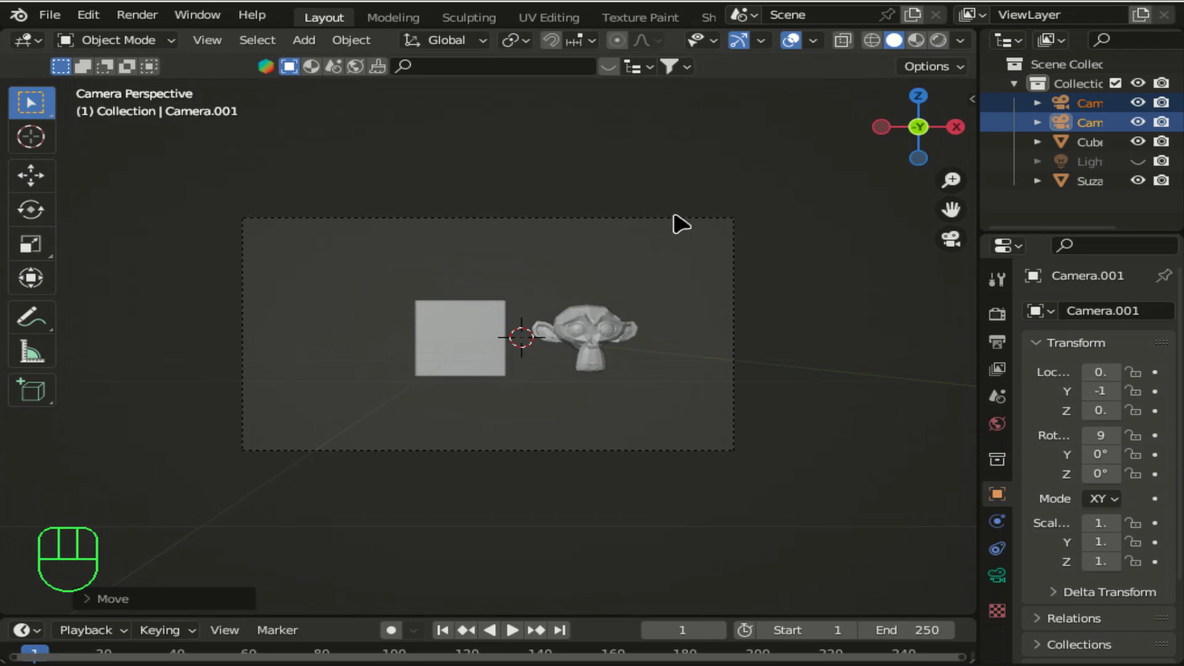
- Switch to top view, confirm the copied camera's position, and split the workspace into several viewports
{"action": "left_click", "coordinate": [936, 98]}
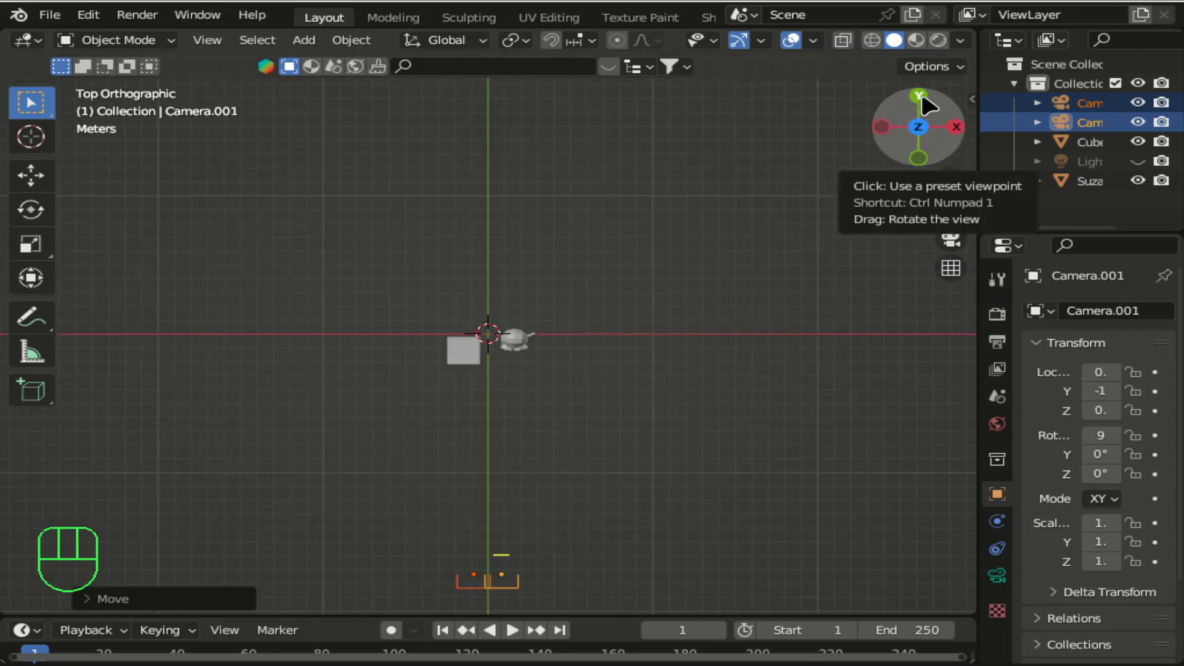
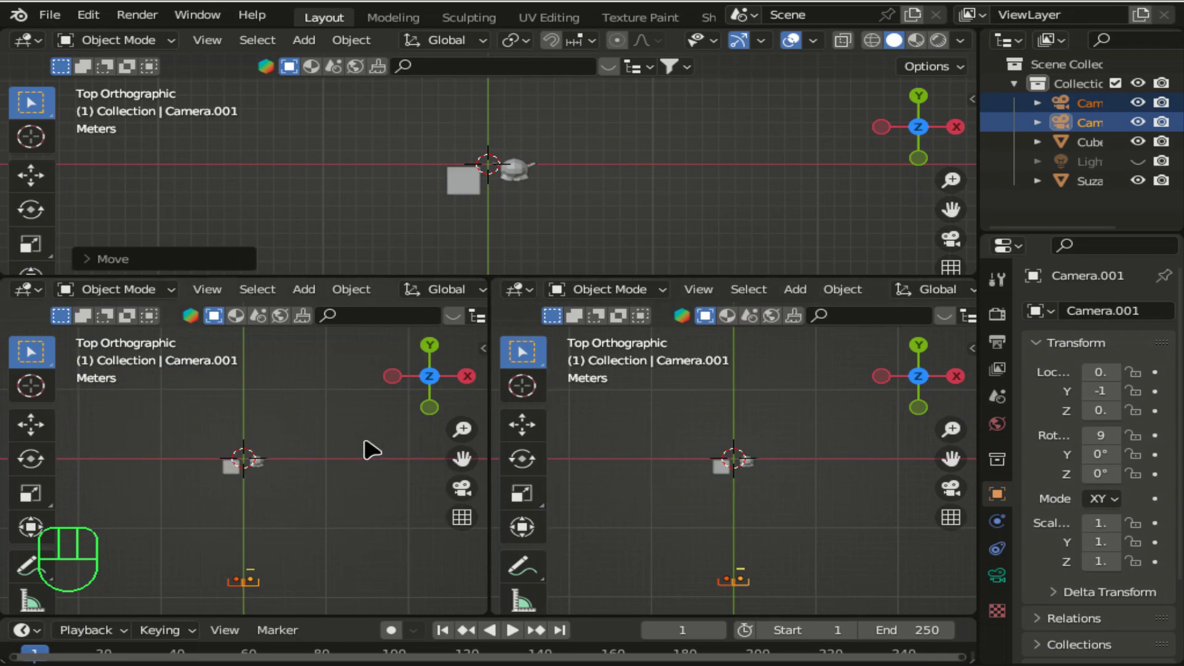
{"action": "key", "text": "t"}
{"action": "key", "text": "t"}
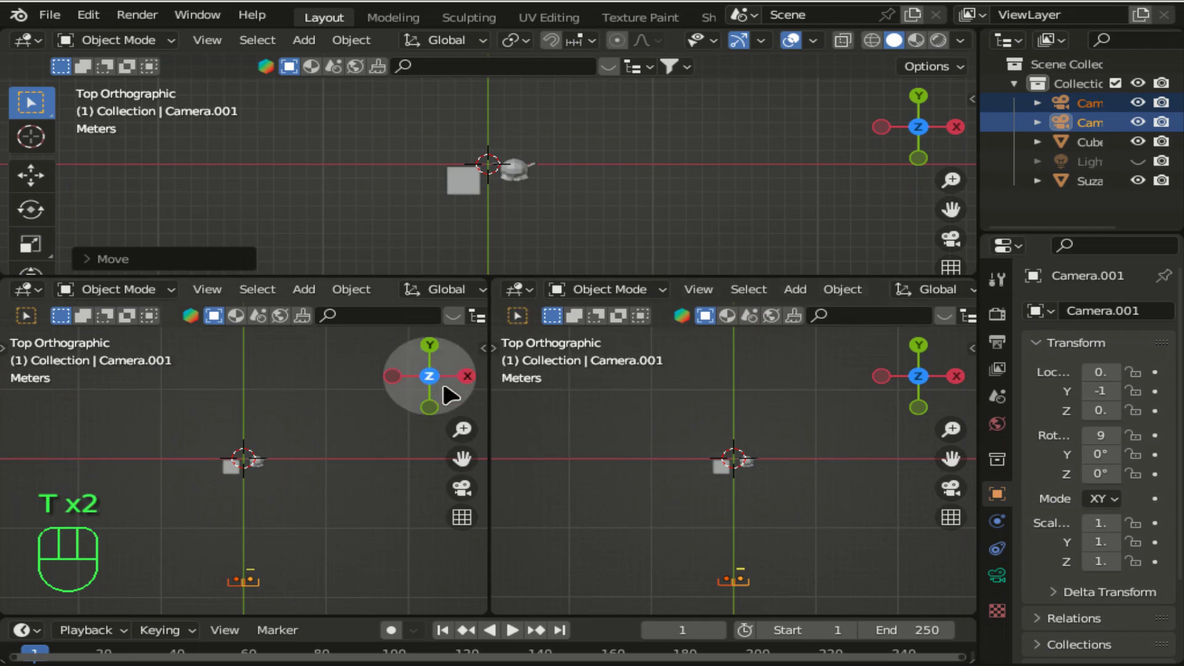
{"action": "left_click", "coordinate": [487, 350]}
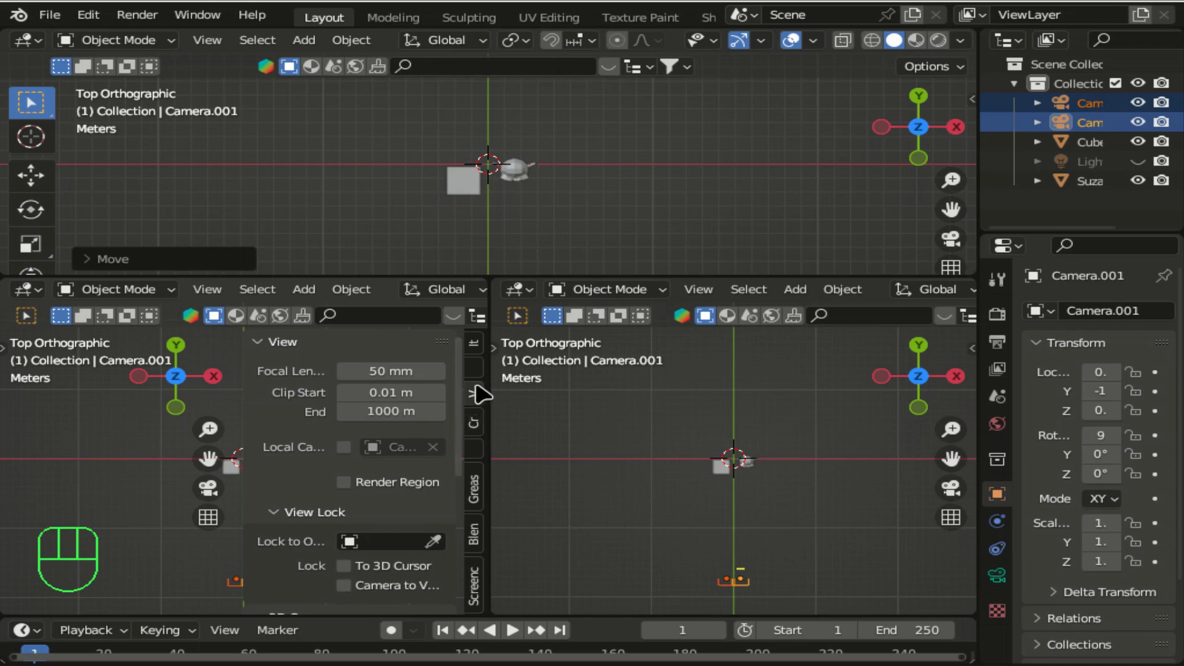
{"action": "left_click_drag", "start_coordinate": [470, 431], "coordinate": [478, 411]}
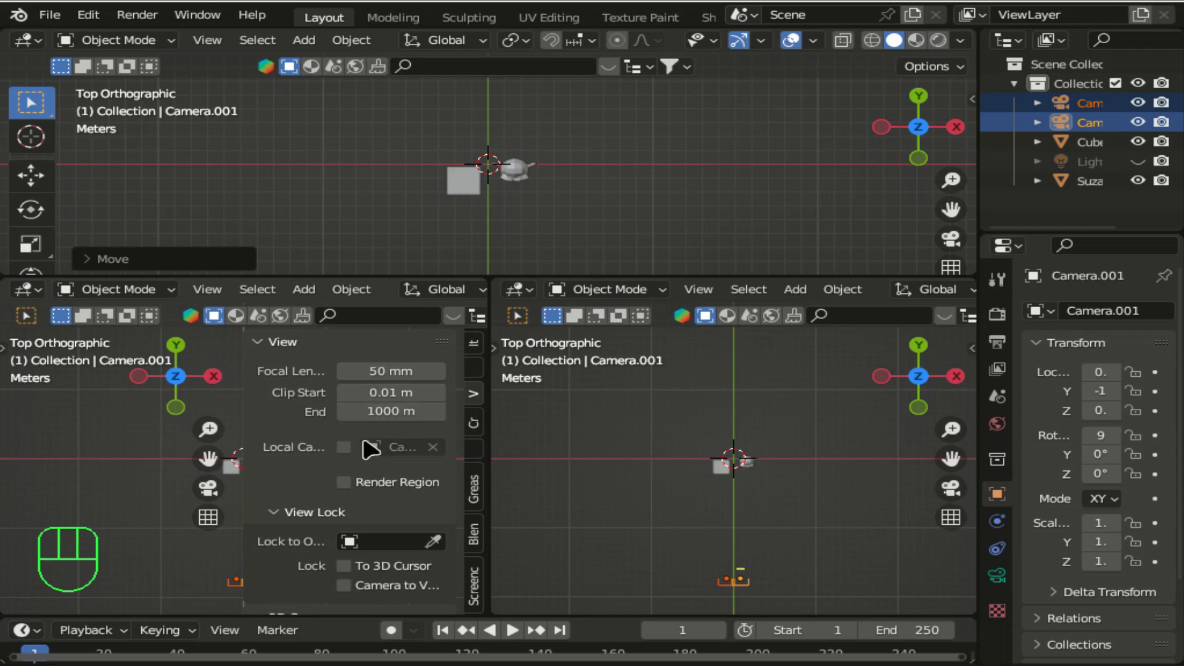
{"action": "left_click", "coordinate": [356, 450]}
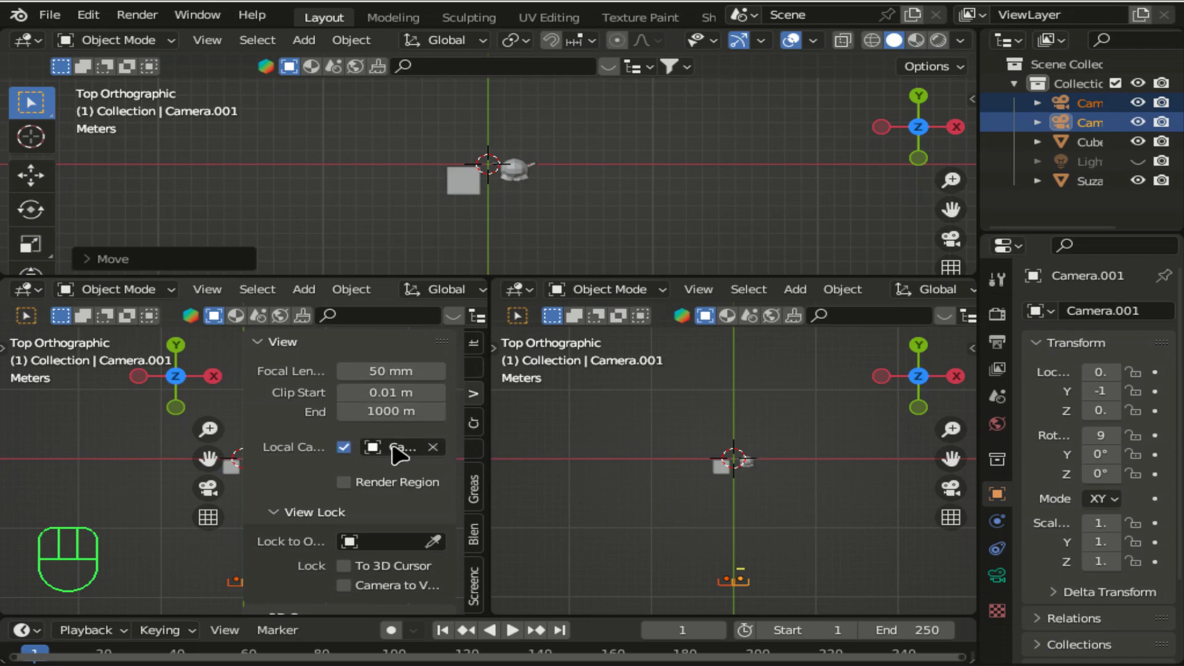
{"action": "left_click_drag", "start_coordinate": [395, 447], "coordinate": [982, 108]}
- Widen the Outliner and rename Camera to L and Camera.001 to R
{"action": "left_click", "coordinate": [948, 118]}
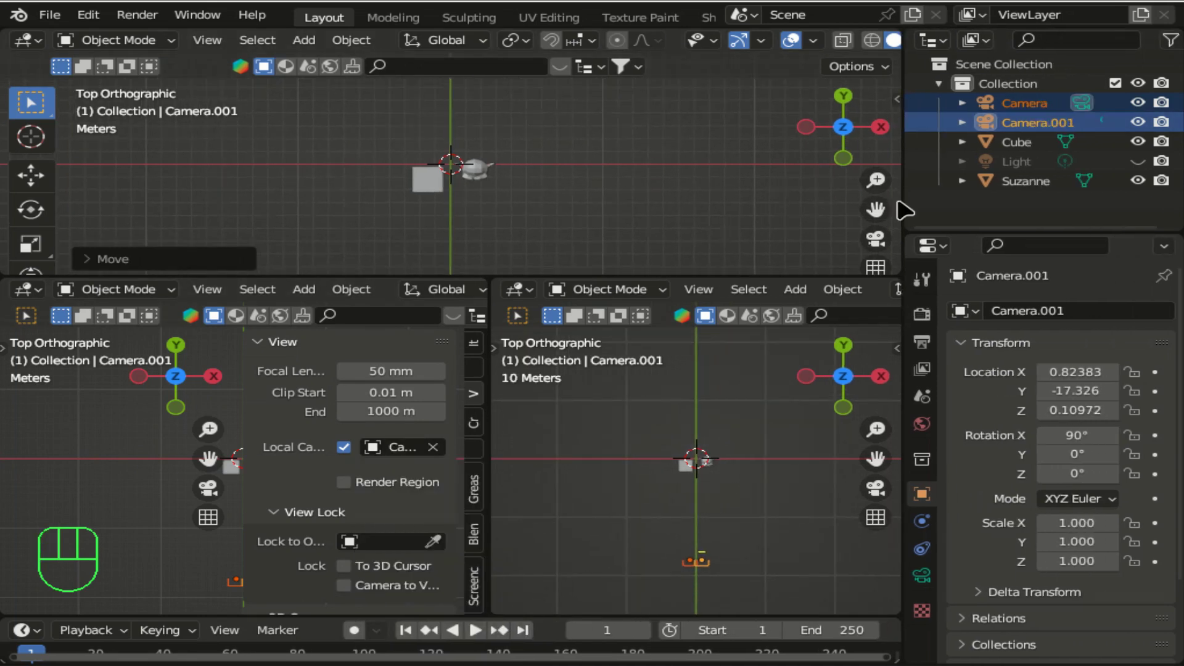
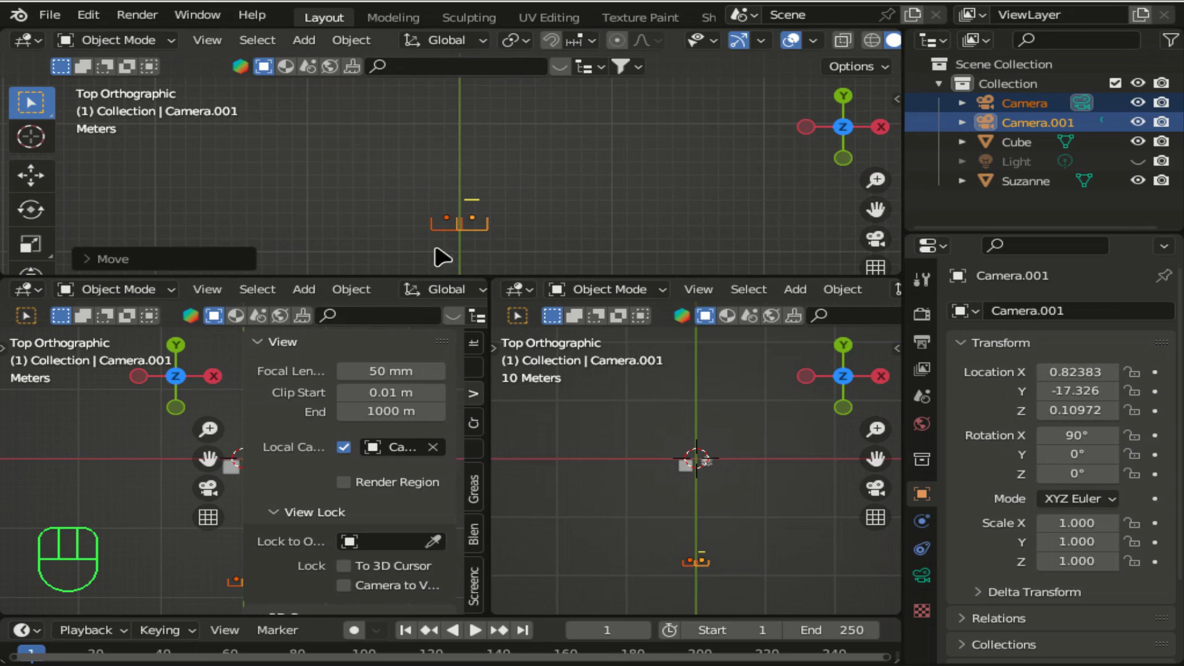
{"action": "left_click", "coordinate": [447, 234]}
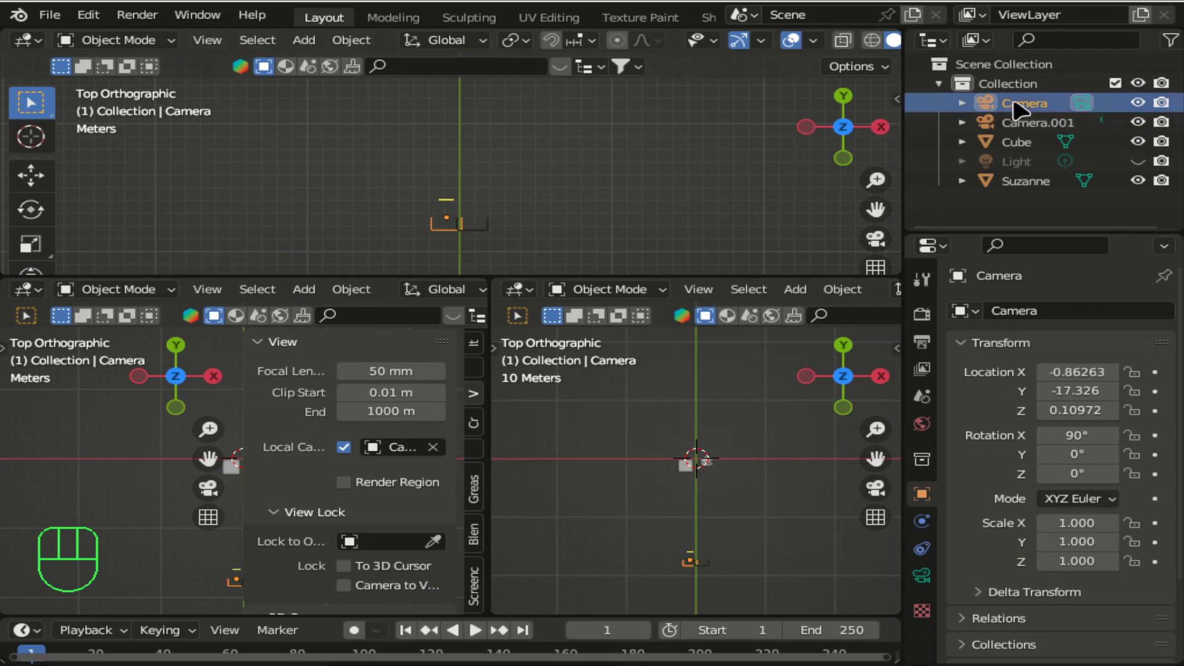
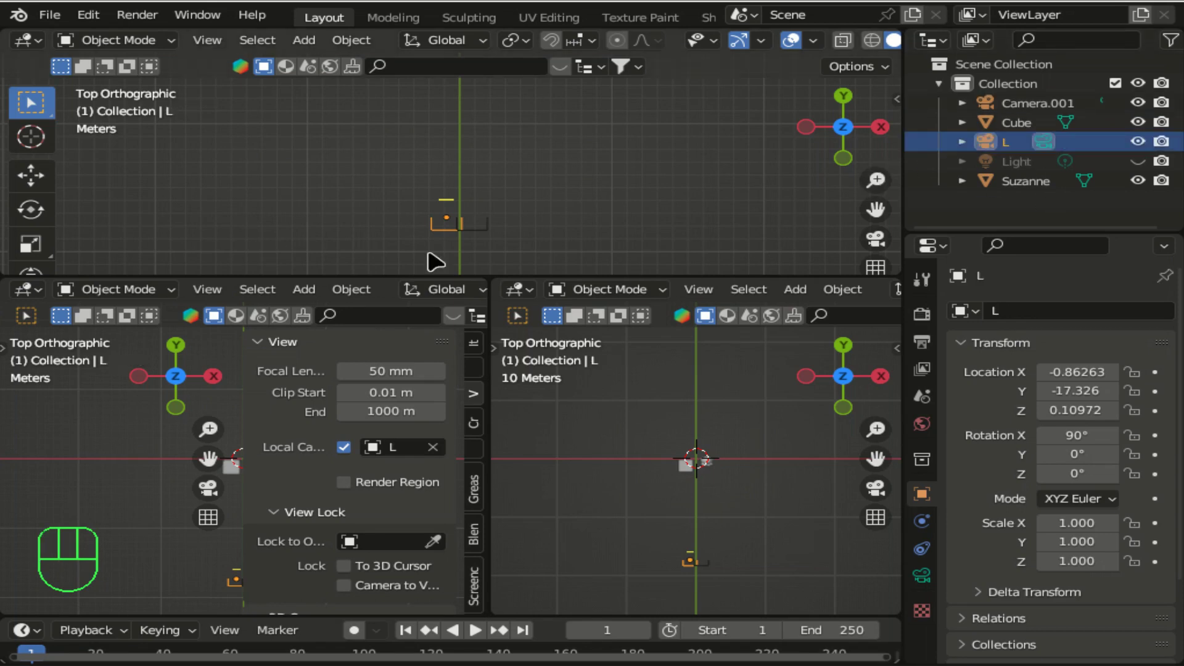
{"action": "left_click", "coordinate": [489, 234]}
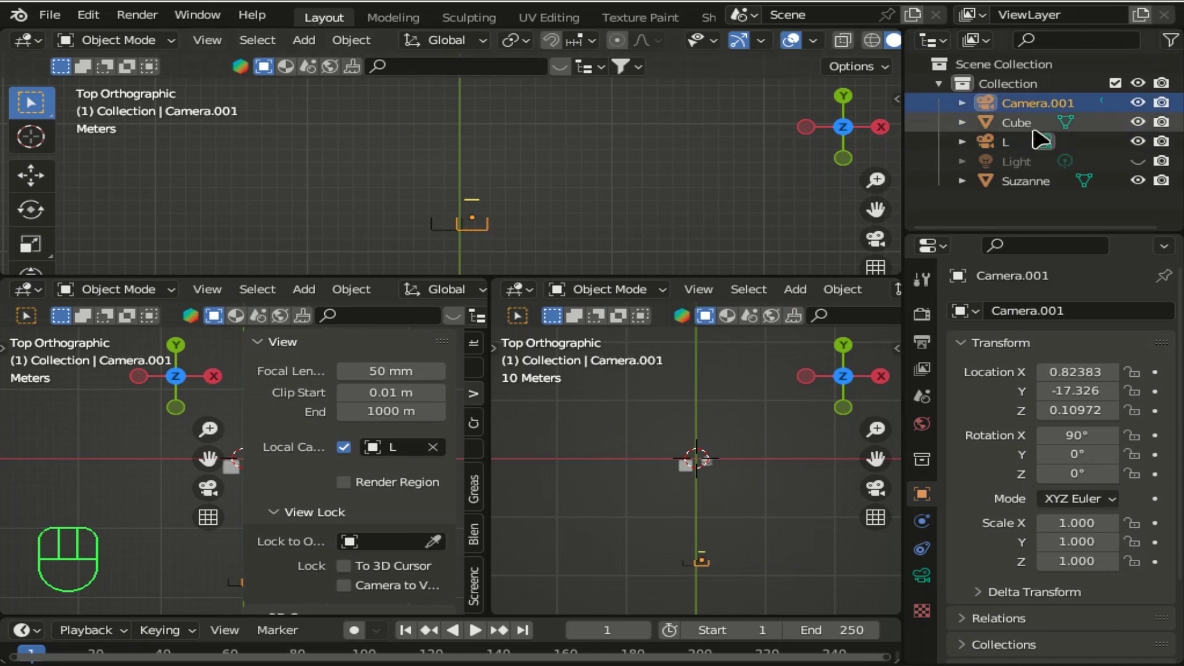
{"action": "left_click", "coordinate": [1022, 106]}
{"action": "left_click_drag", "start_coordinate": [1017, 103], "coordinate": [1039, 132]}
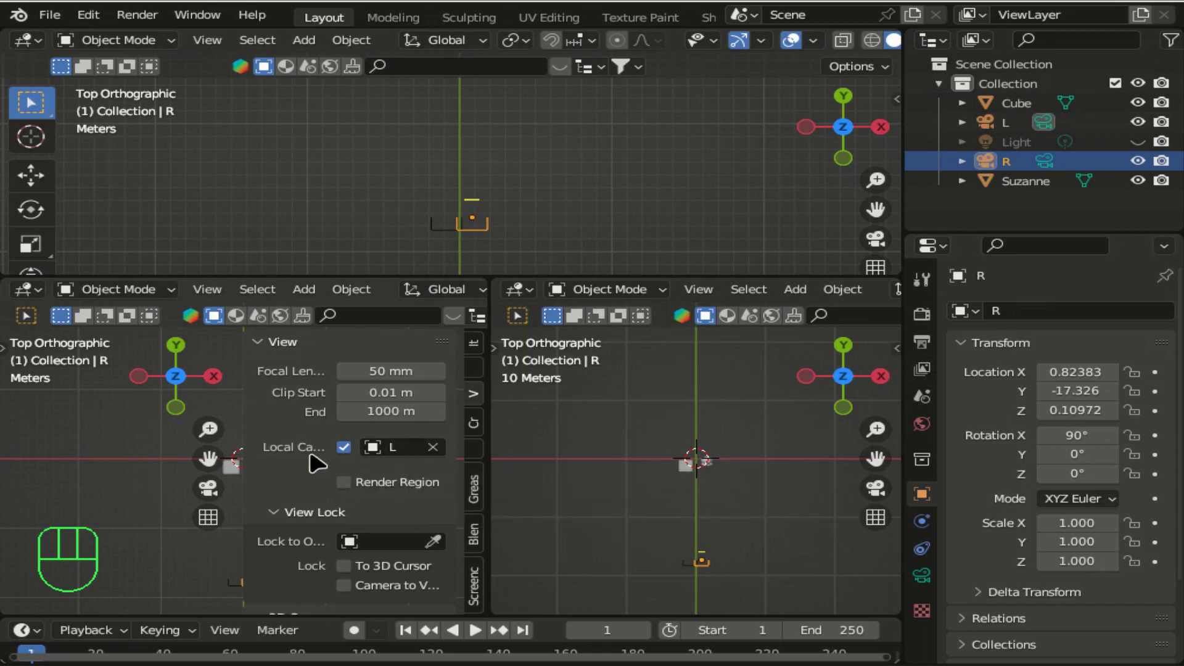
{"action": "key", "text": "n"}
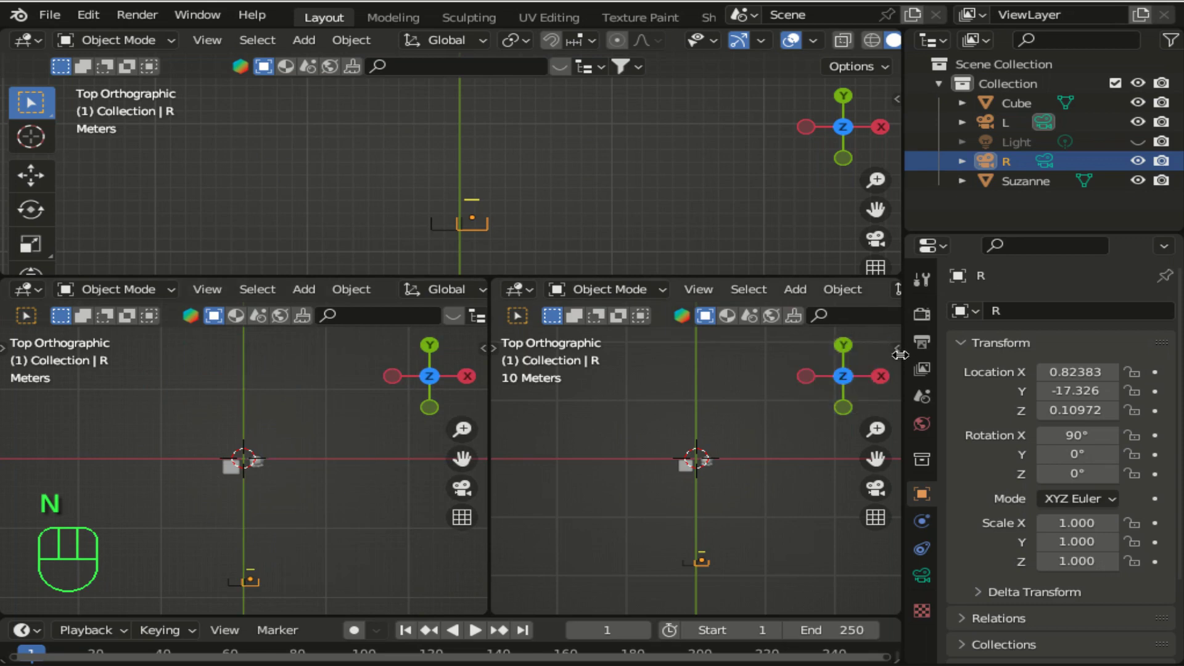
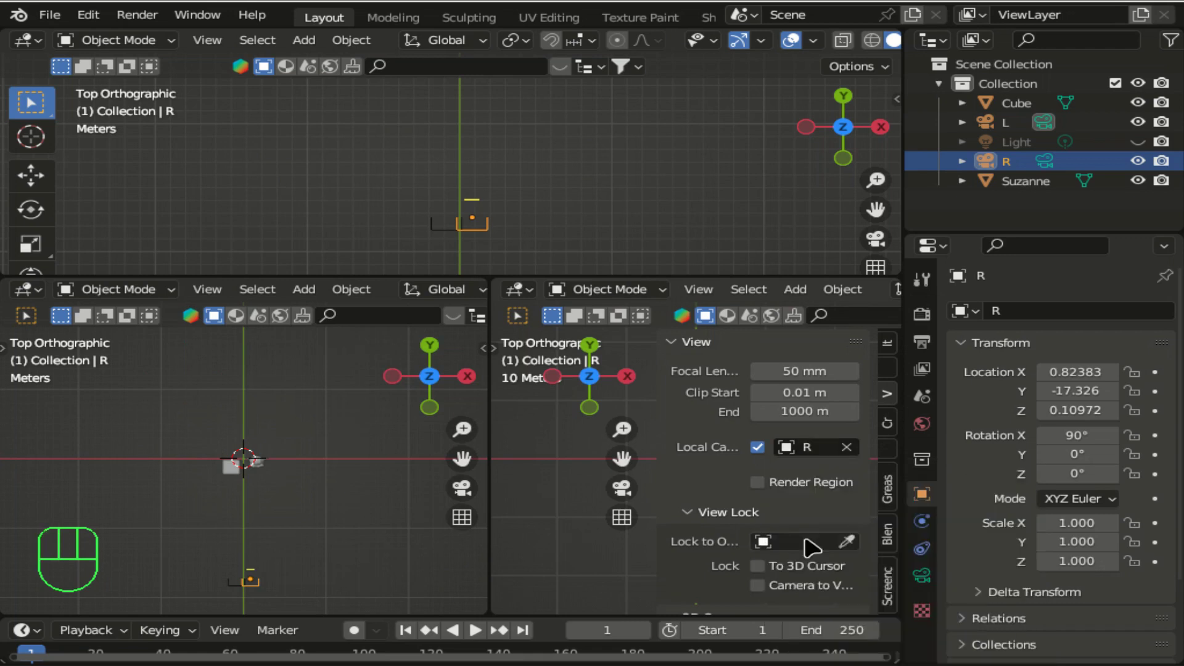
- Set one lower viewport's local camera to R, show camera perspective in both lower views, and enlarge the top view
{"action": "key", "text": "n"}
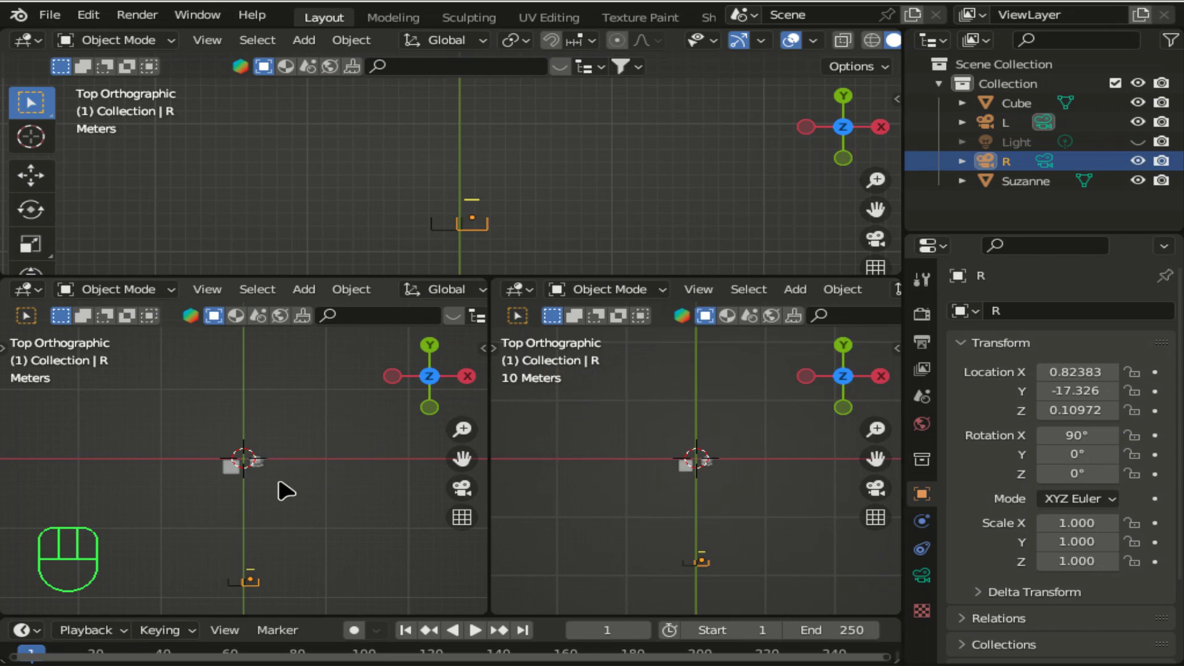
{"action": "key", "text": "KP_0"}
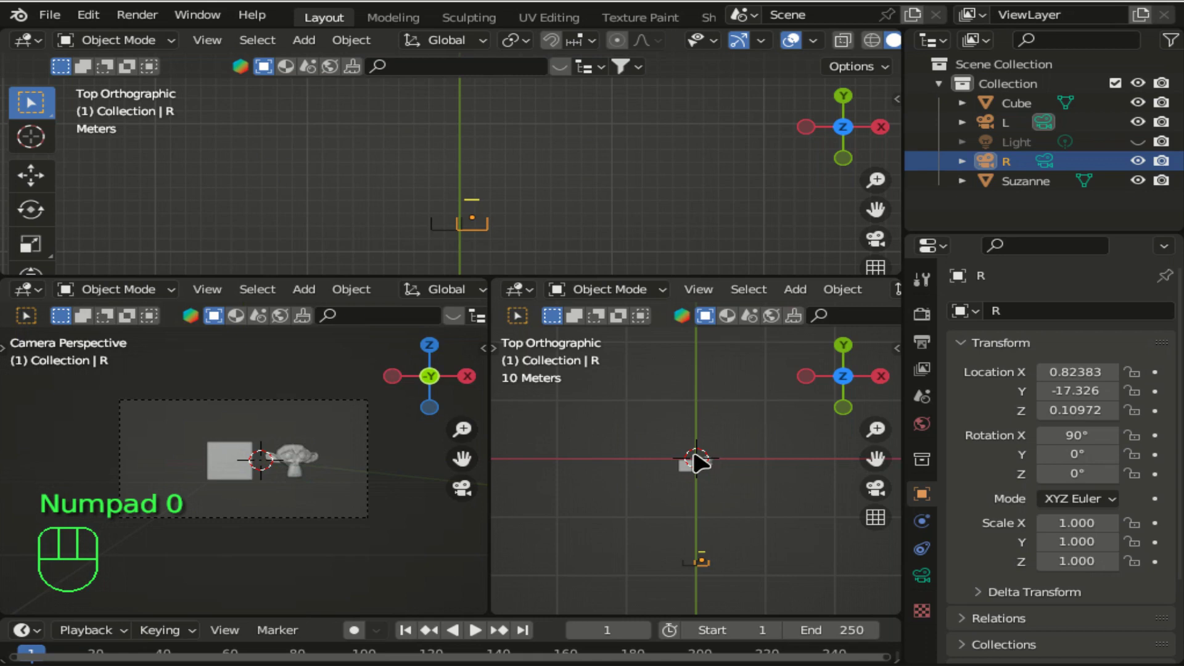
{"action": "key", "text": "KP_0"}
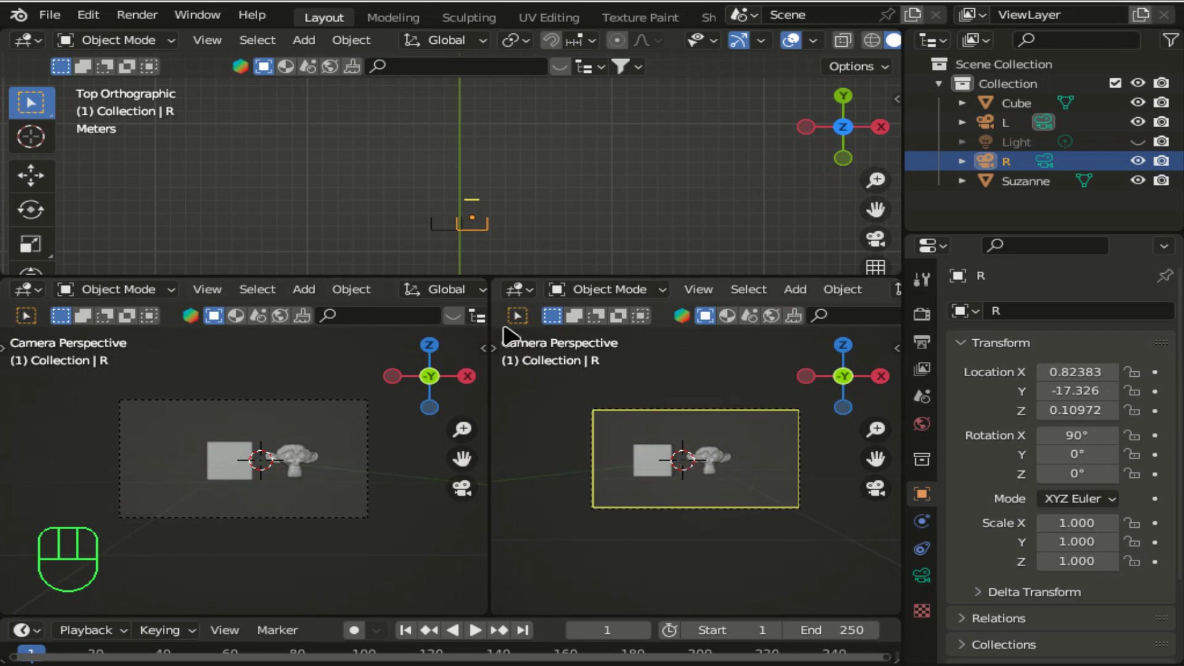
{"action": "left_click_drag", "start_coordinate": [498, 269], "coordinate": [584, 287]}
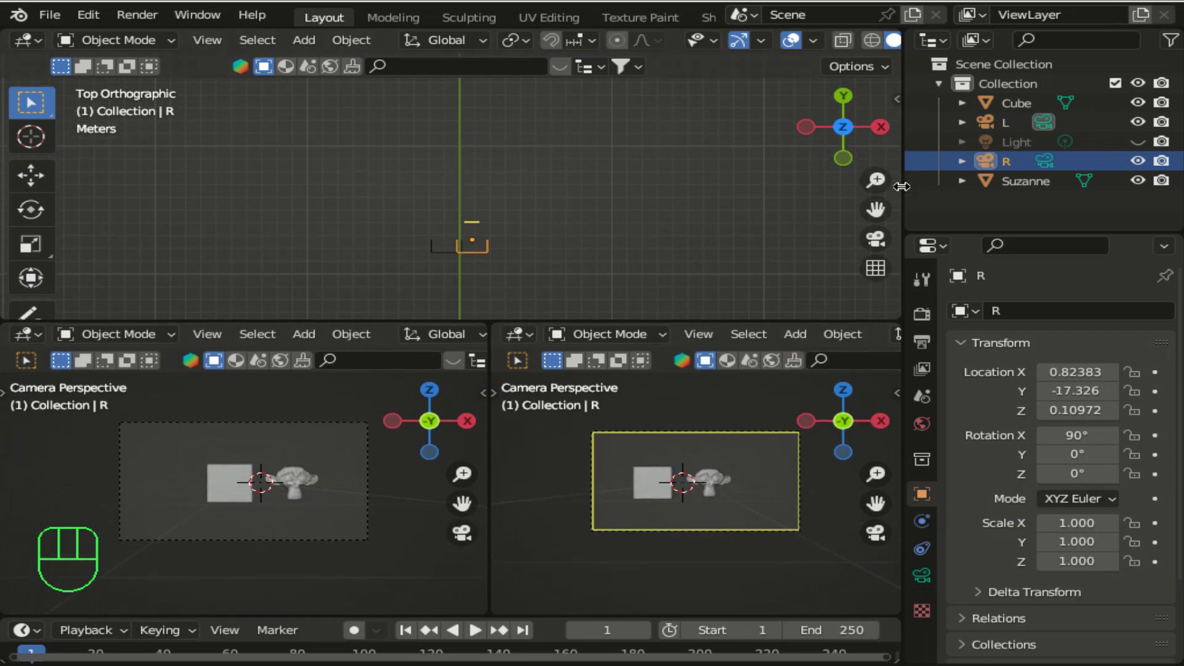
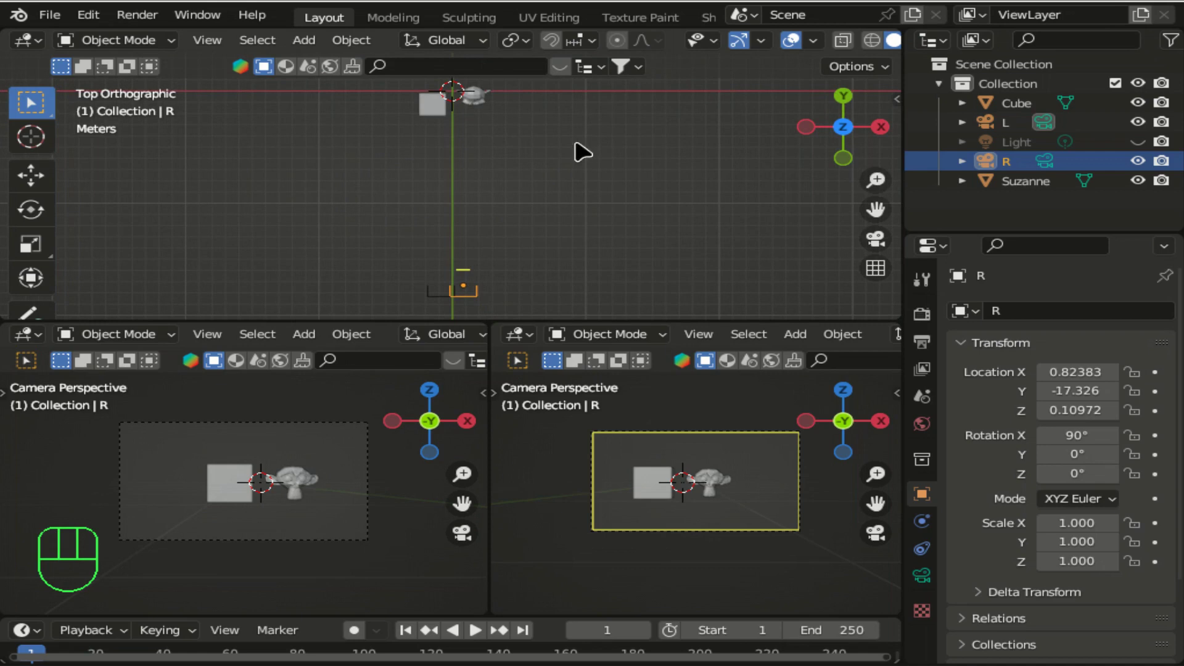
- Keyframe the cube's starting location at frame 1 and jump to frame 250
{"action": "left_click", "coordinate": [440, 118]}
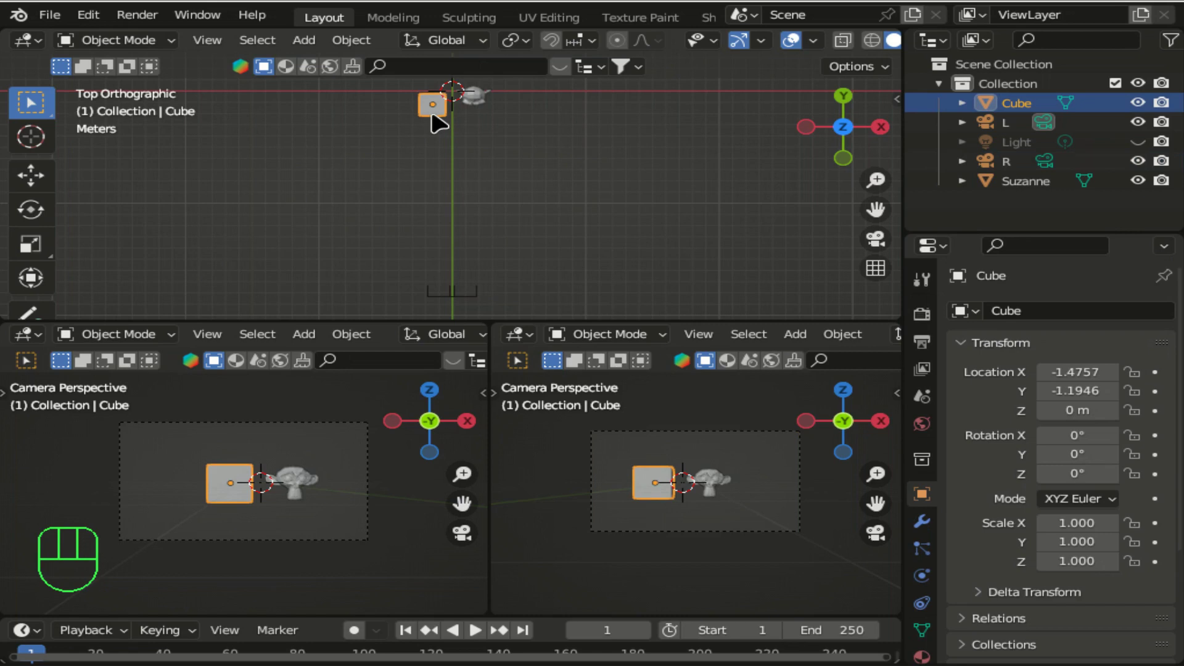
{"action": "key", "text": "i"}
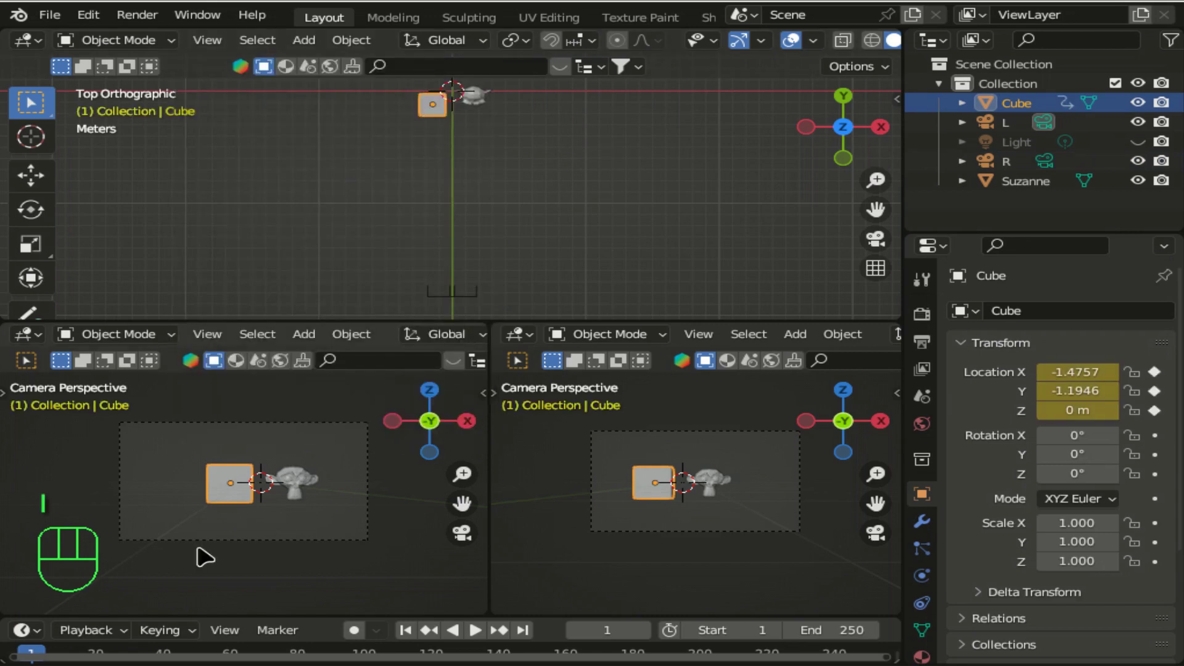
{"action": "left_click_drag", "start_coordinate": [397, 612], "coordinate": [237, 506]}
{"action": "left_click_drag", "start_coordinate": [44, 515], "coordinate": [877, 542]}
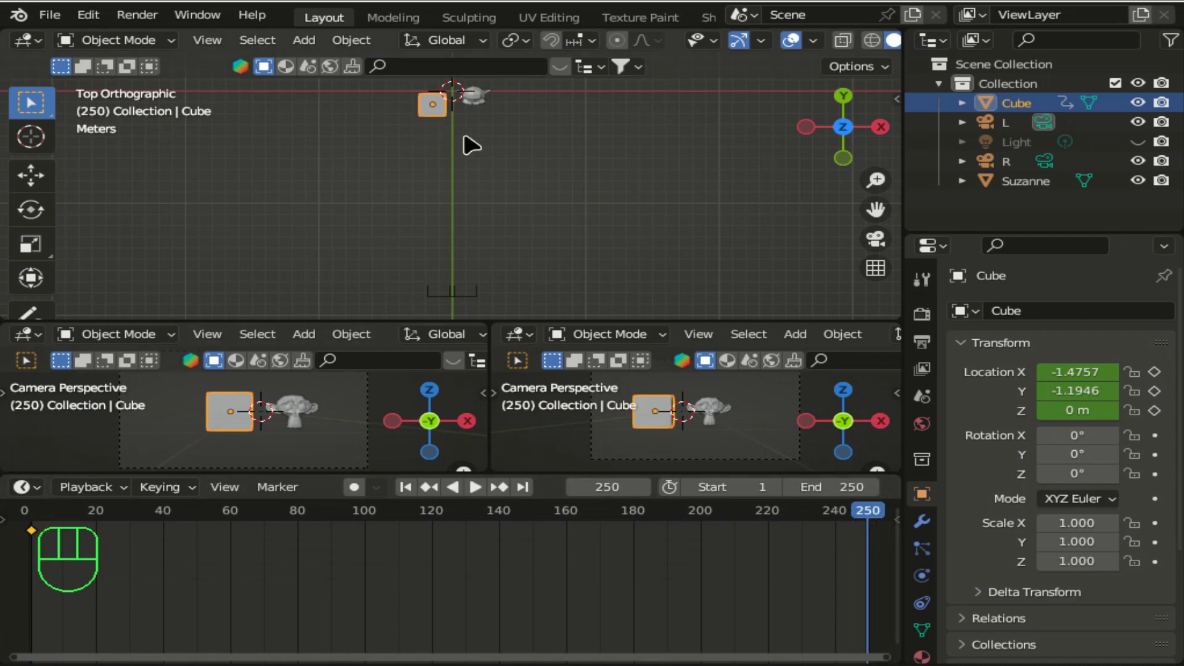
- Move the cube toward the cameras, keyframe its location at frame 250, and return to frame 1
{"action": "key", "text": "g"}
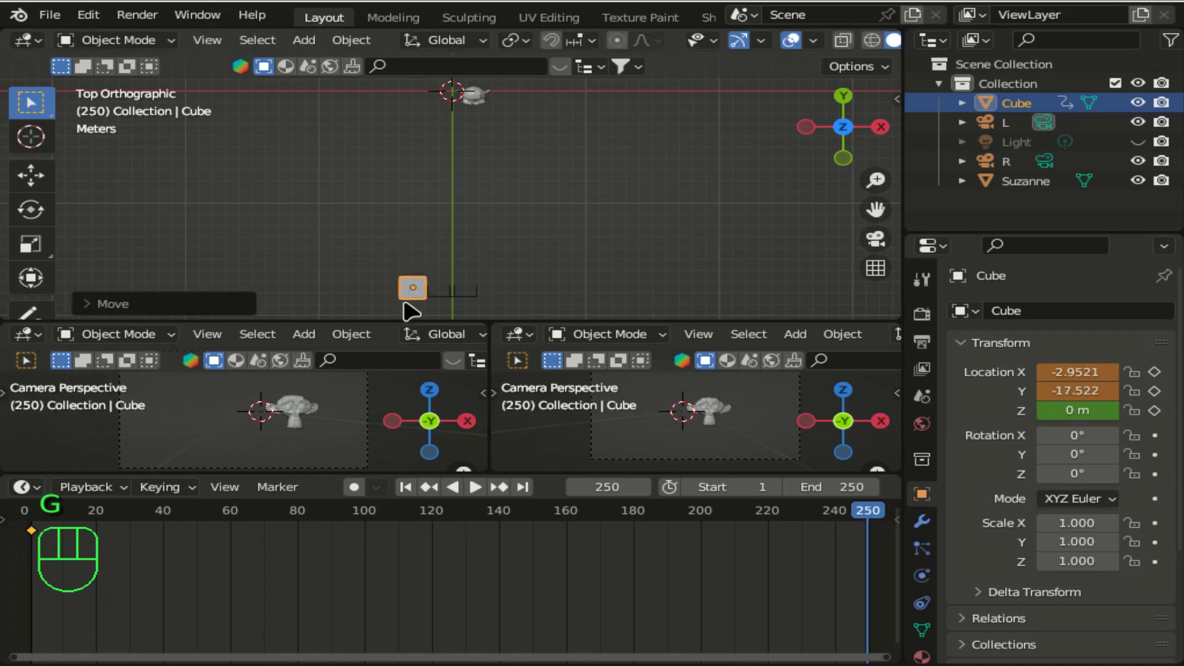
{"action": "key", "text": "i"}
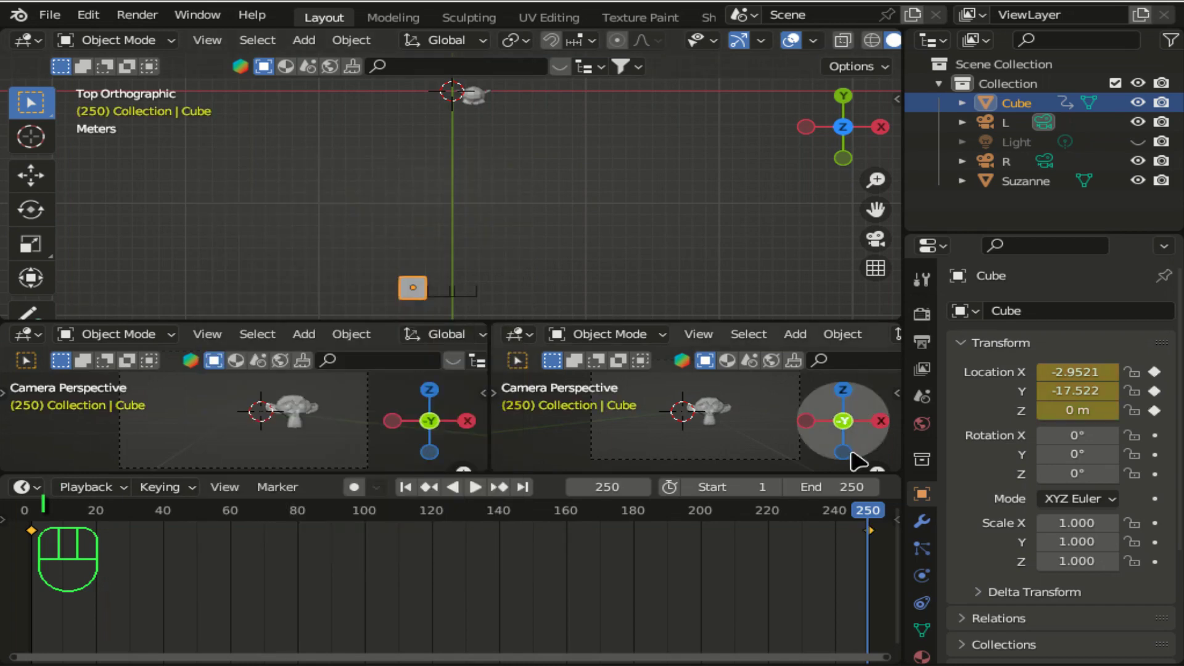
{"action": "left_click_drag", "start_coordinate": [865, 511], "coordinate": [33, 520]}
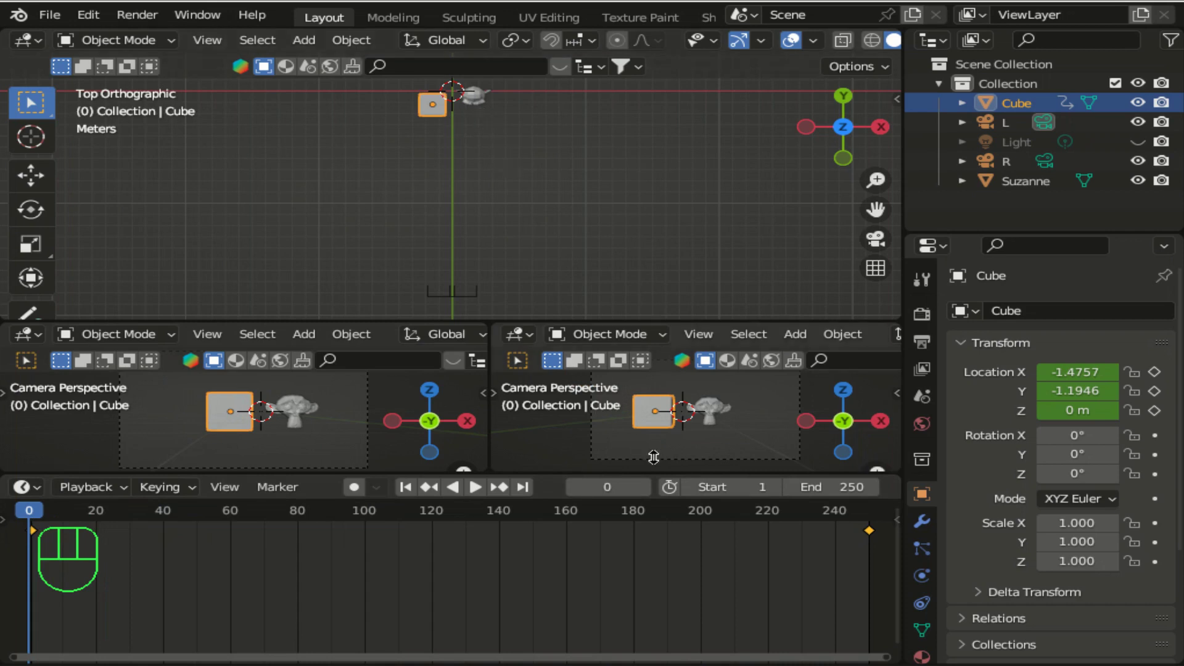
{"action": "left_click_drag", "start_coordinate": [604, 494], "coordinate": [620, 494]}
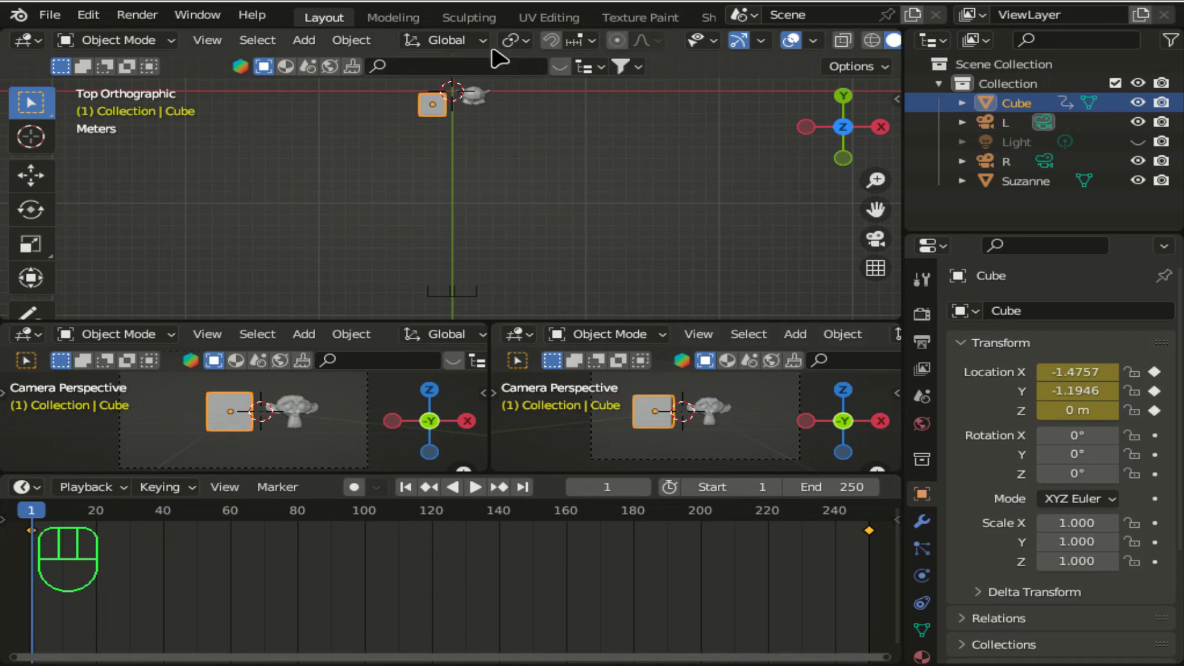
- Move Suzanne toward the cameras and keyframe its location at frame 158
{"action": "left_click", "coordinate": [479, 102]}
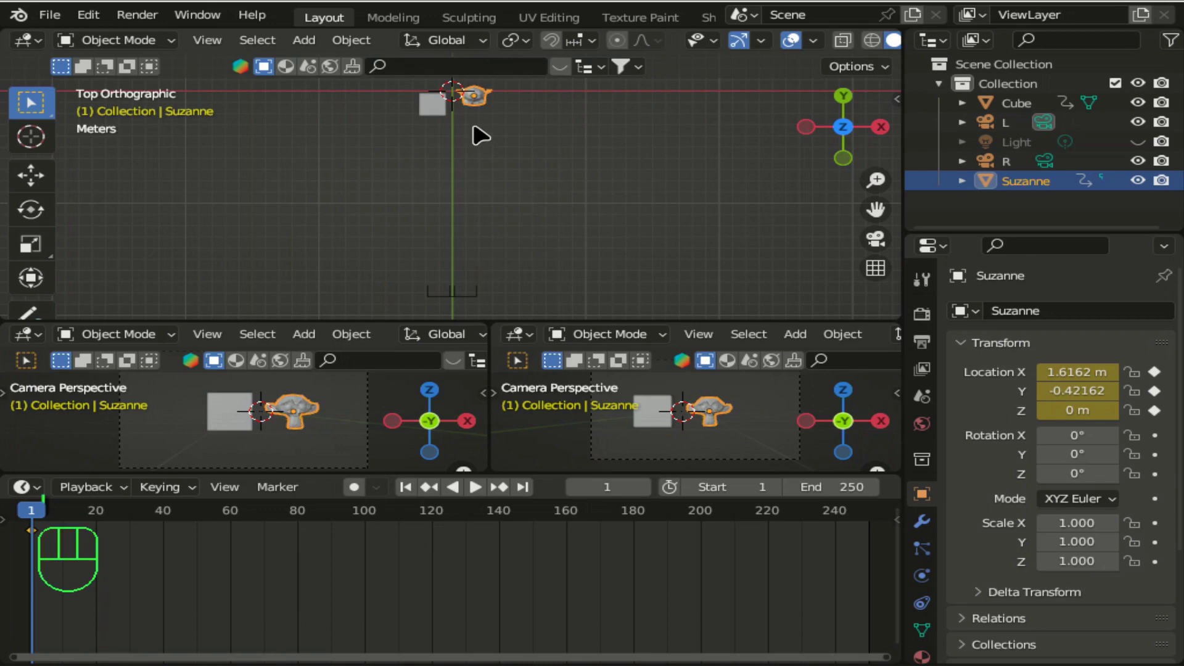
{"action": "key", "text": "g"}
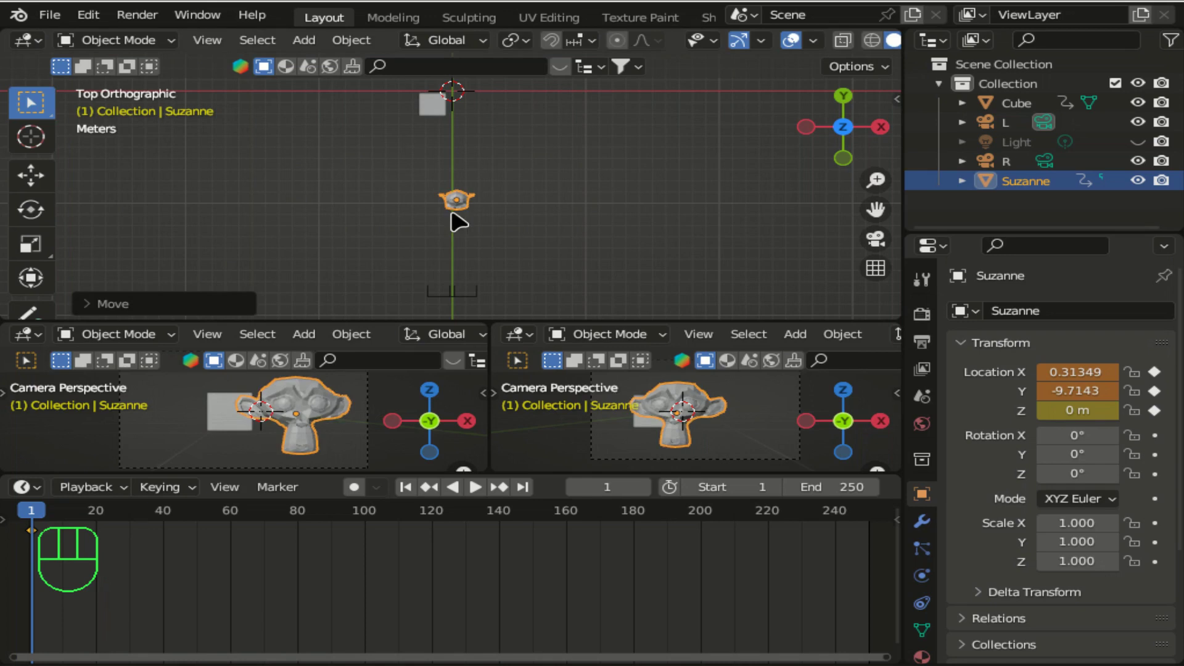
{"action": "left_click_drag", "start_coordinate": [39, 513], "coordinate": [568, 507]}
{"action": "key", "text": "g"}
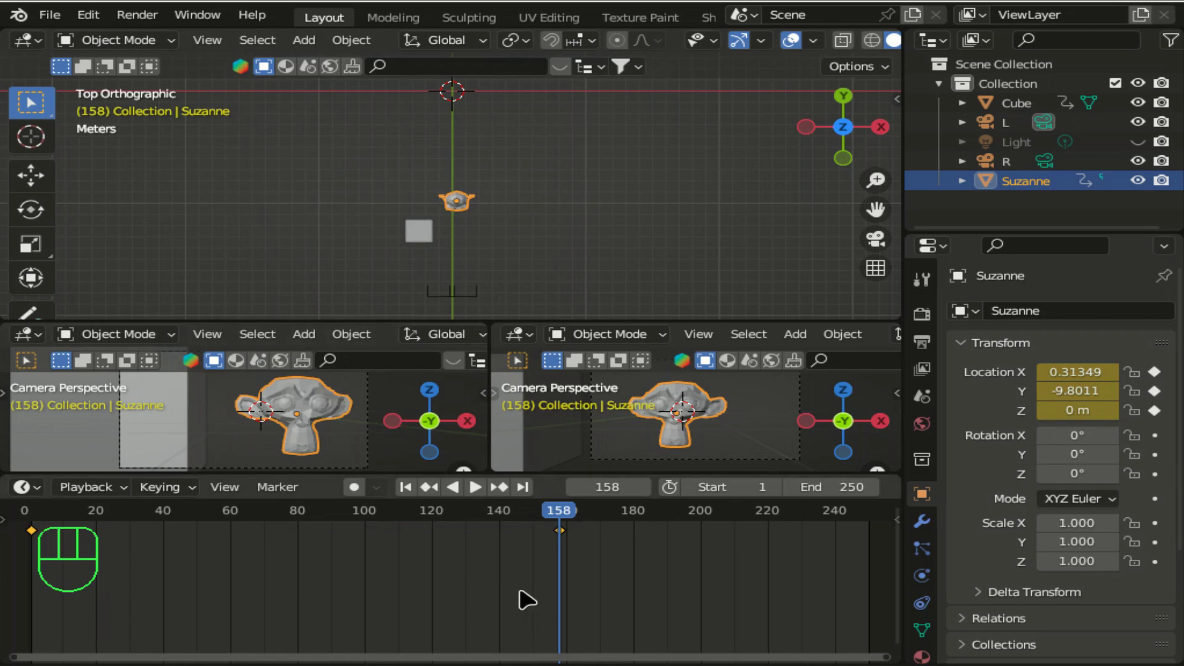
- Step to frame 160, keyframe Suzanne's rotation, and scrub on to frame 181
{"action": "key", "text": "Right"}
{"action": "key", "text": "Right"}
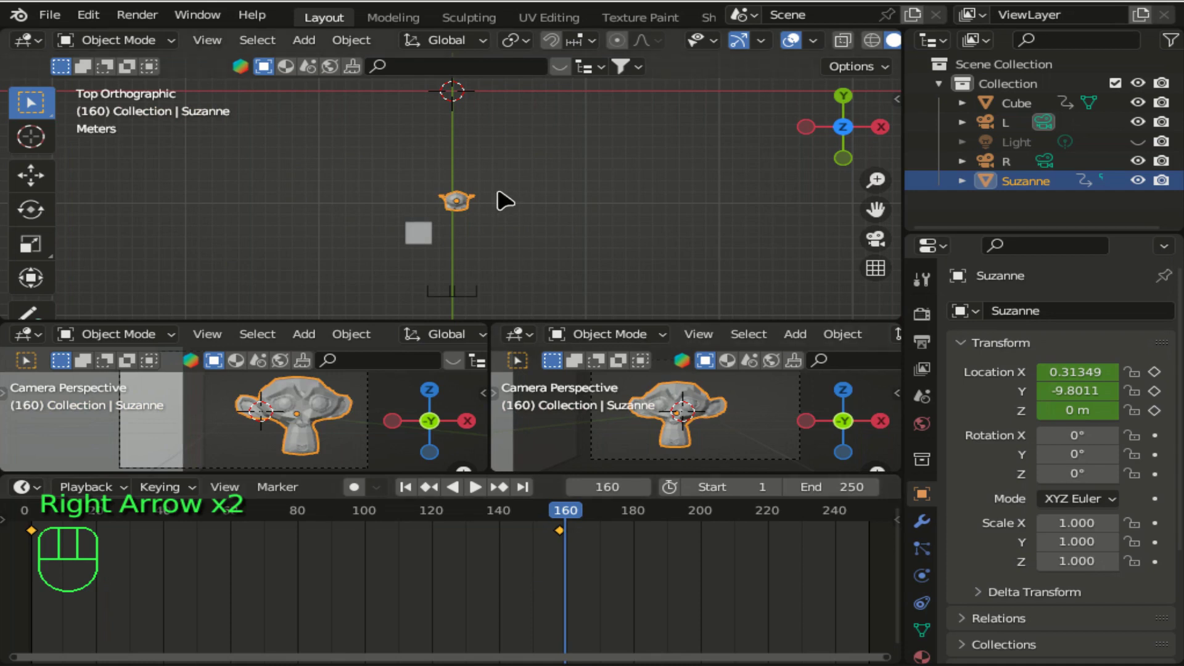
{"action": "key", "text": "i"}
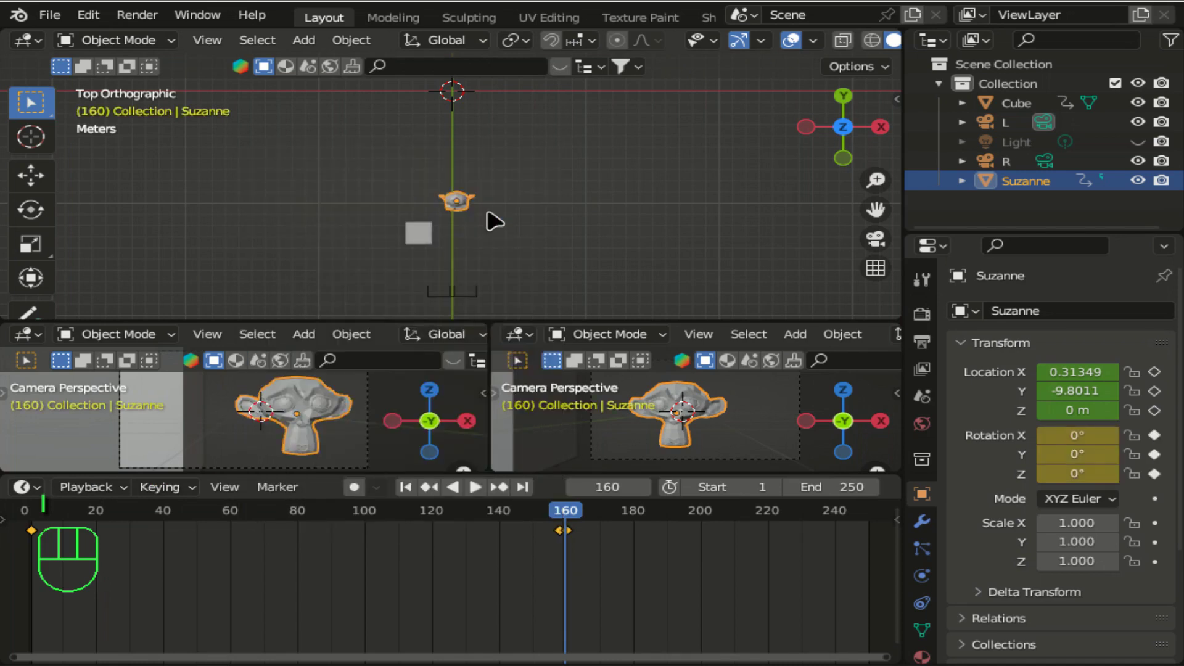
{"action": "left_click_drag", "start_coordinate": [577, 516], "coordinate": [643, 521]}
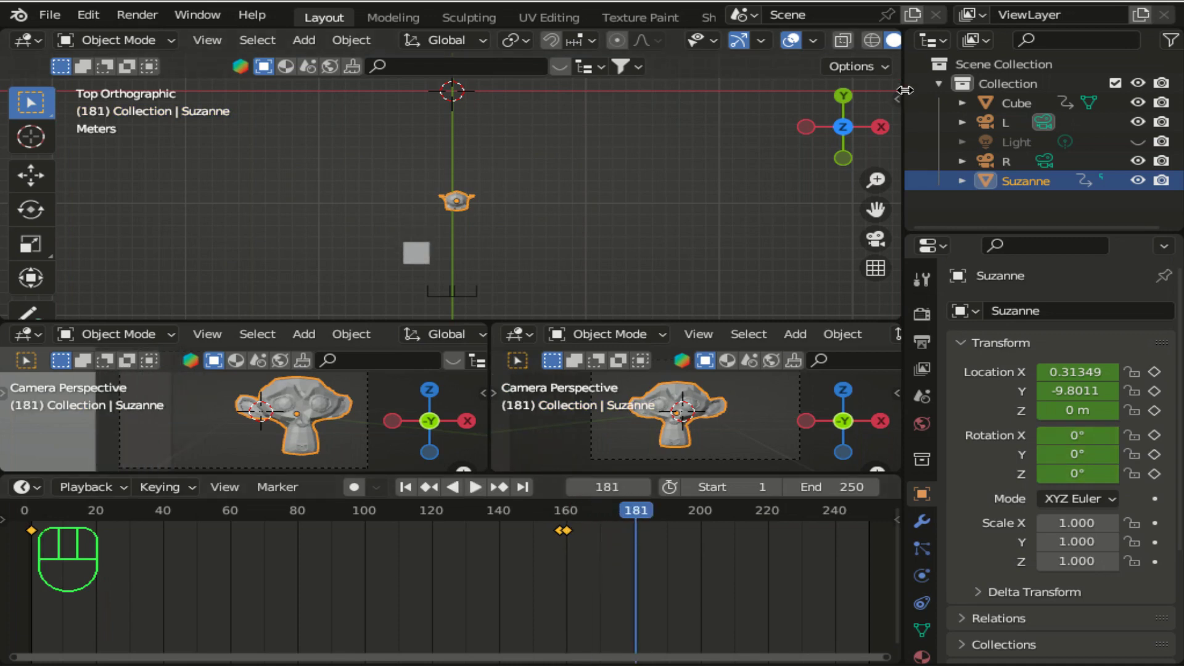
- Key Suzanne's rotation X -90 at frame 181 and move on to frame 201 for Z -90
{"action": "left_click", "coordinate": [905, 107]}
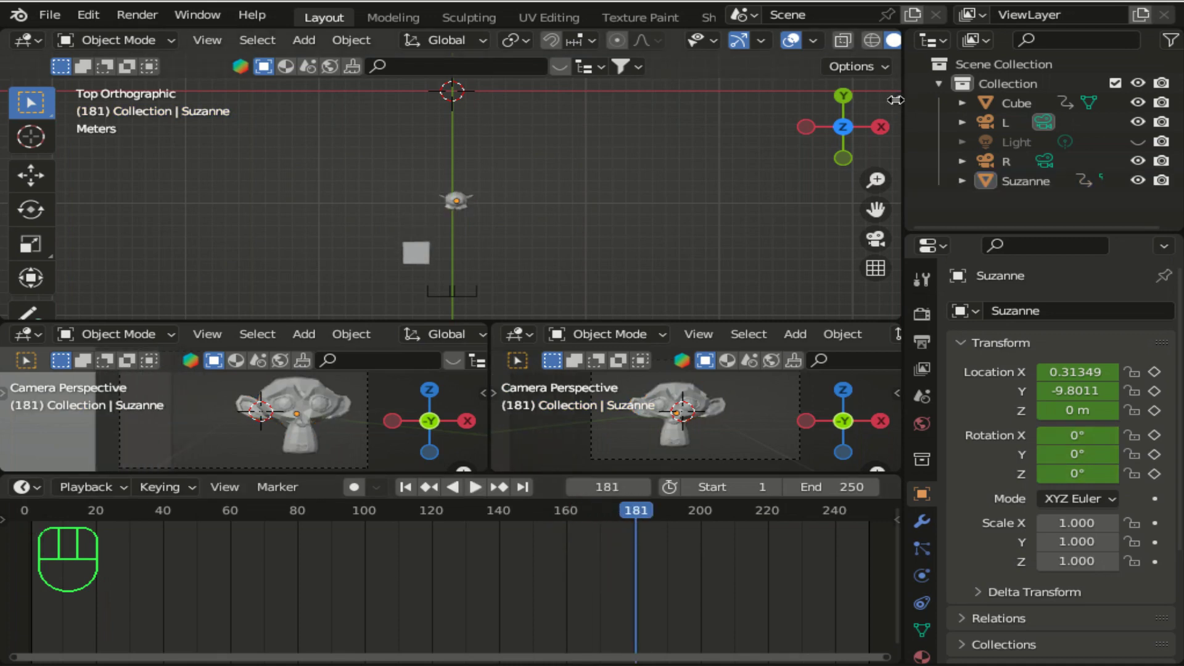
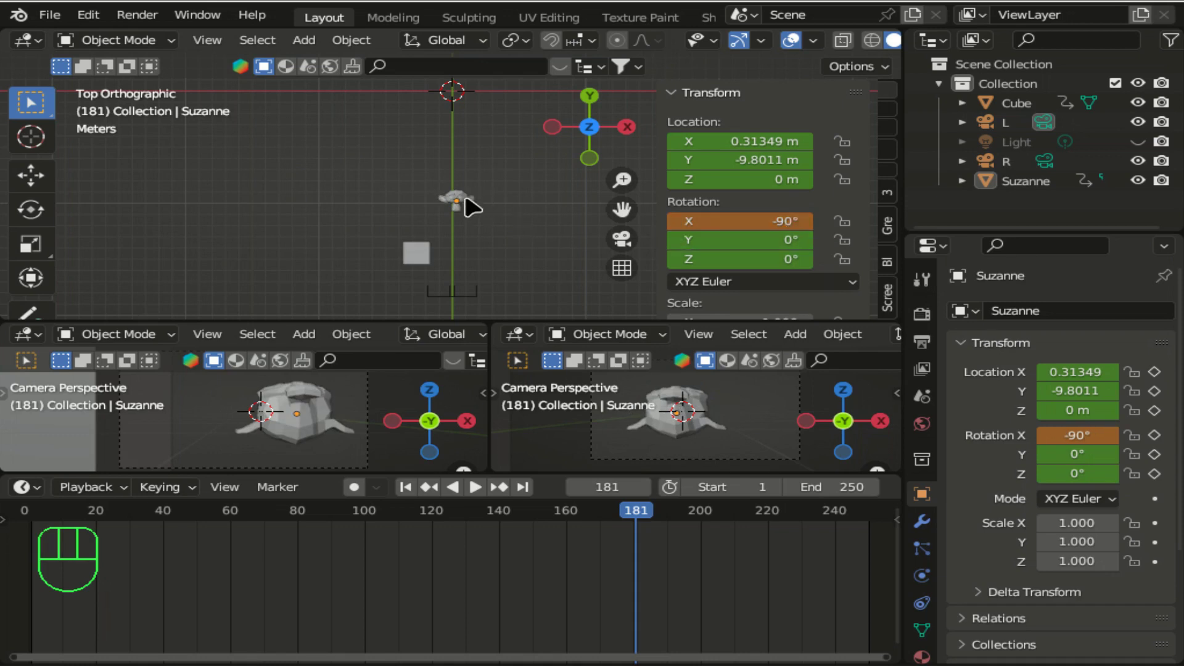
{"action": "left_click", "coordinate": [474, 202]}
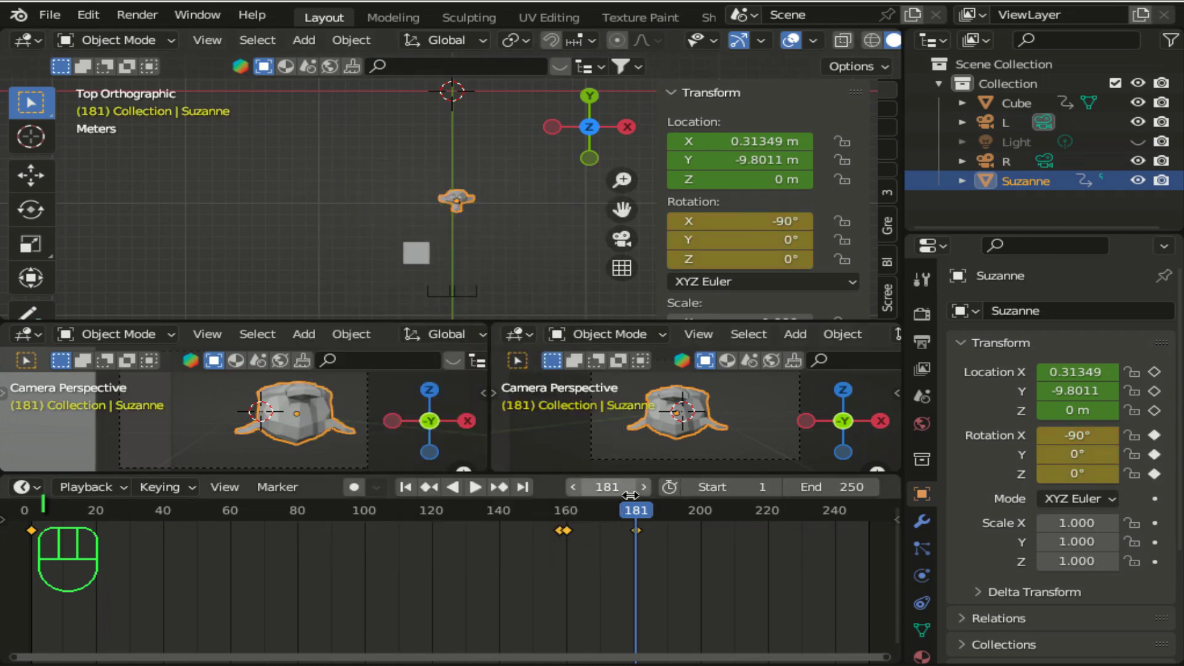
{"action": "left_click_drag", "start_coordinate": [652, 513], "coordinate": [710, 520]}
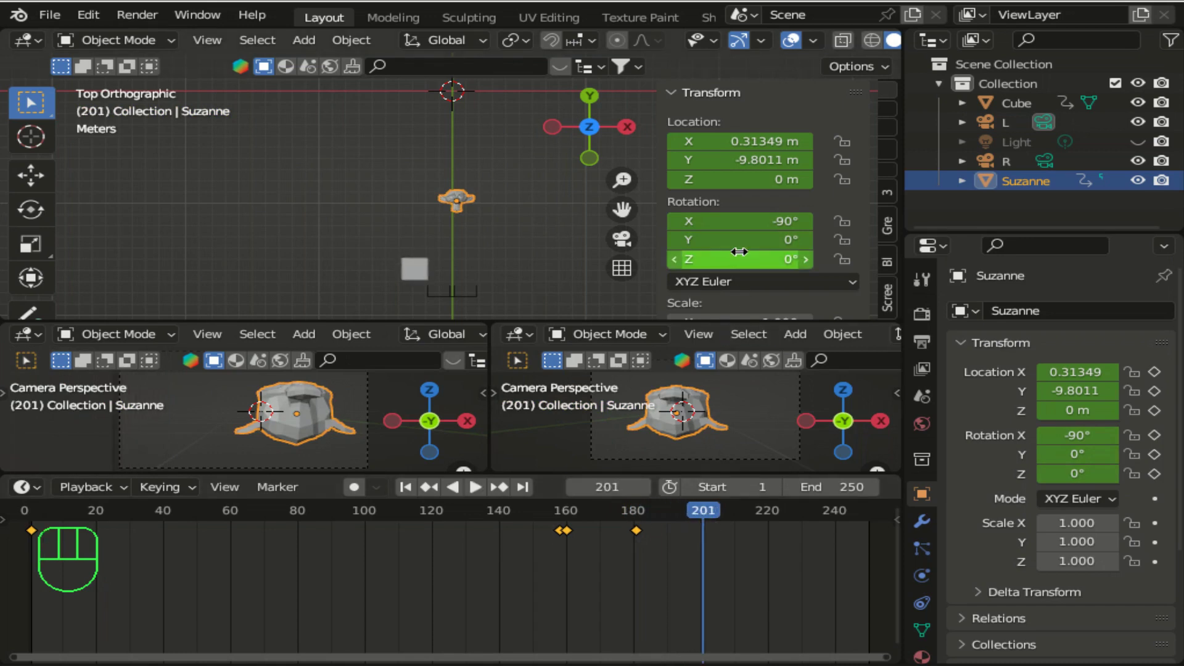
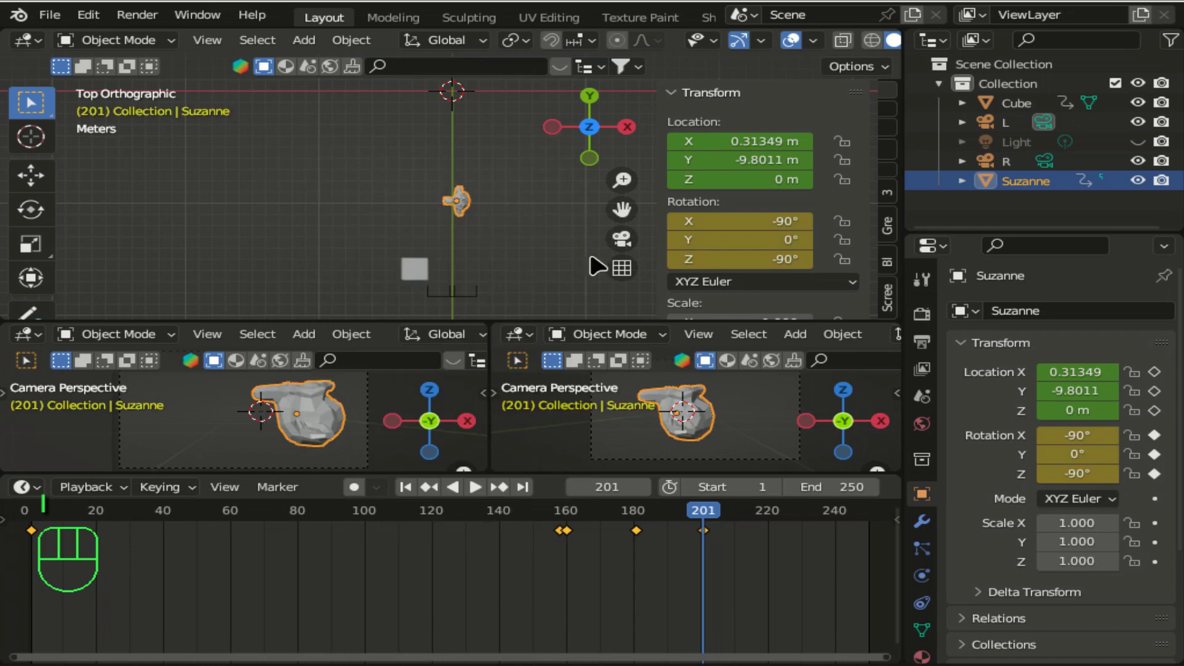
- Key Suzanne's rotation Y 90 at frame 221 and give the camera views more height
{"action": "left_click_drag", "start_coordinate": [720, 511], "coordinate": [779, 520]}
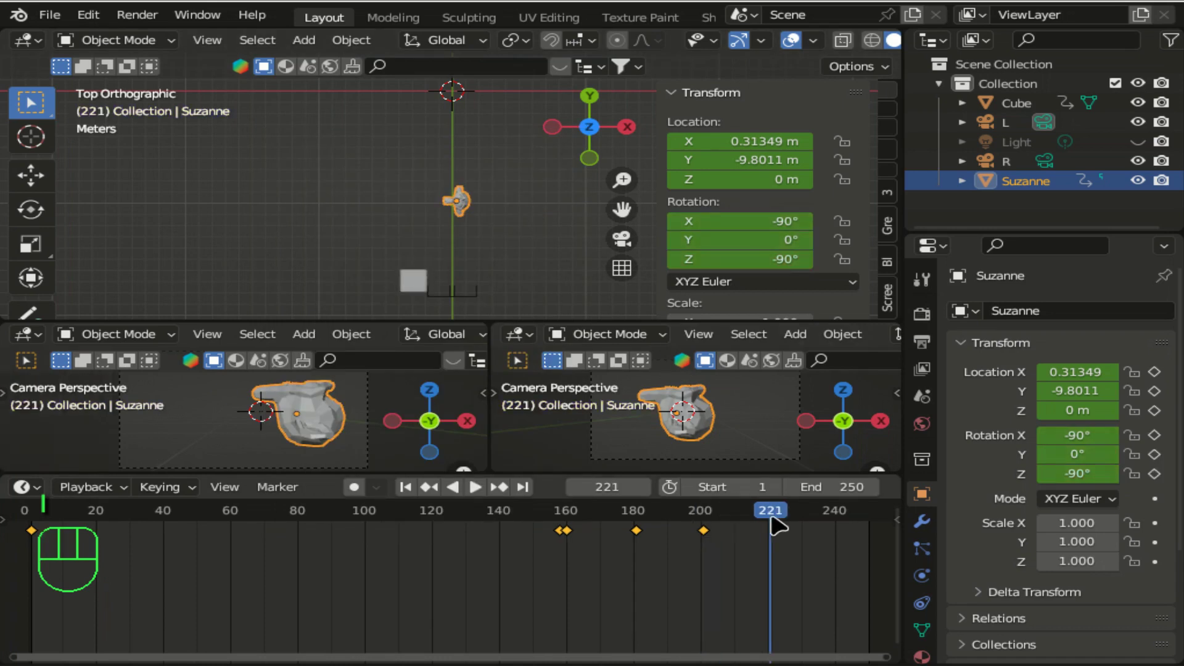
{"action": "left_click", "coordinate": [780, 246]}
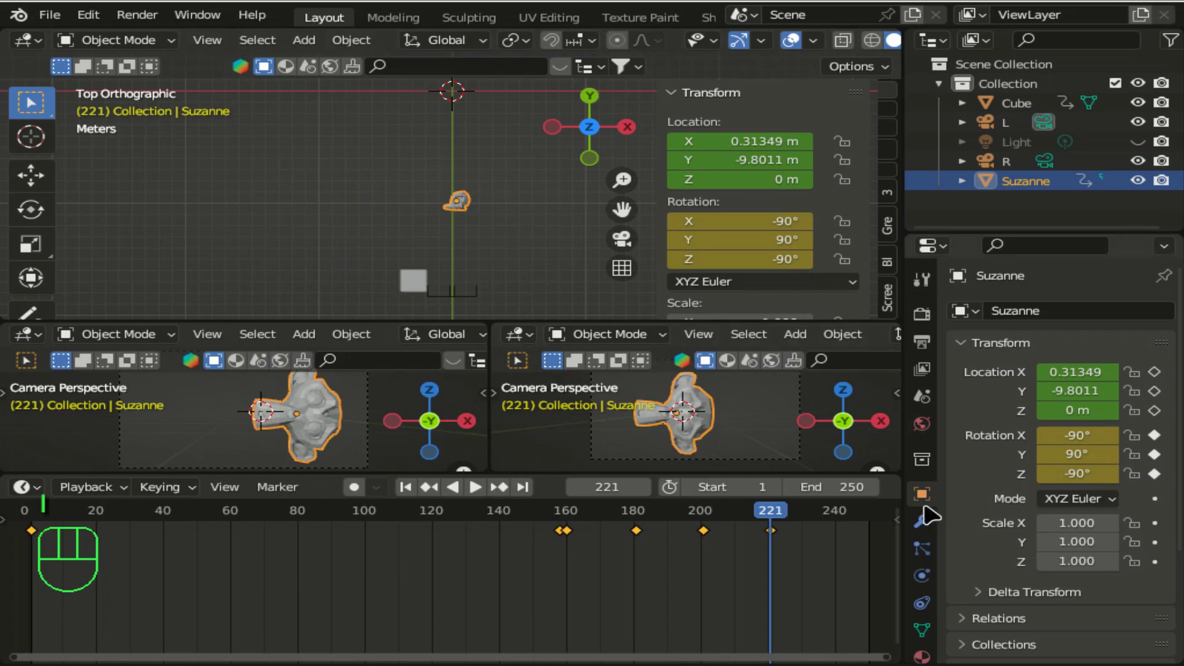
{"action": "left_click_drag", "start_coordinate": [542, 319], "coordinate": [572, 345]}
- Enlarge both camera viewports and scrub the timeline back to frame 72
{"action": "left_click_drag", "start_coordinate": [549, 466], "coordinate": [561, 527]}
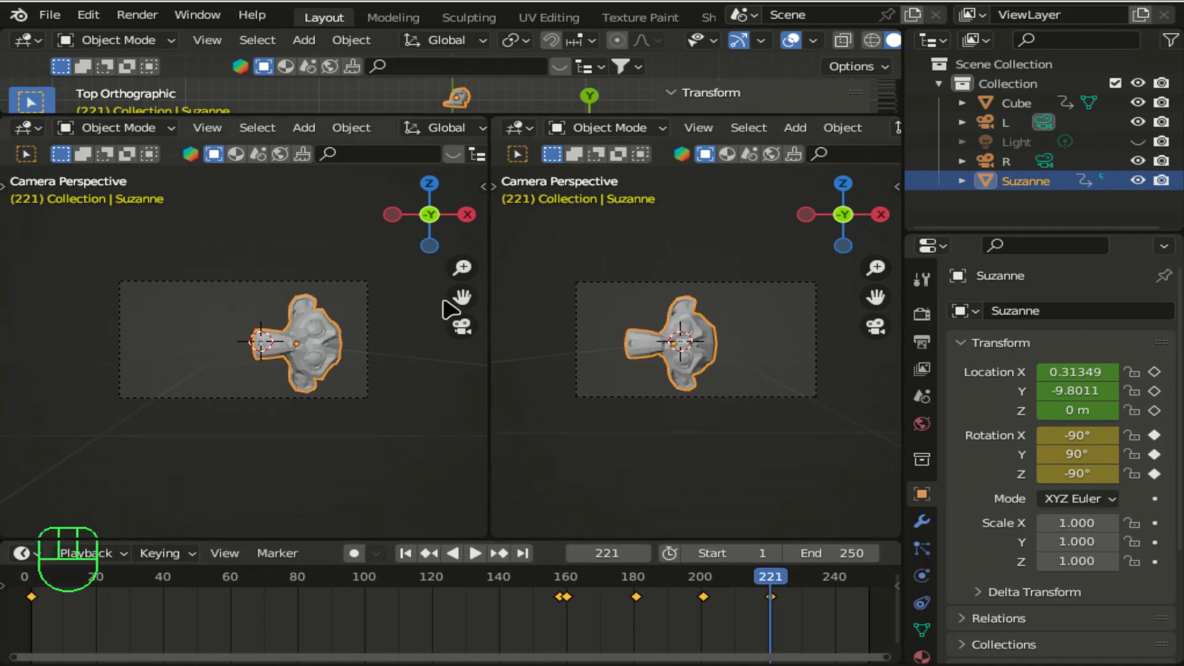
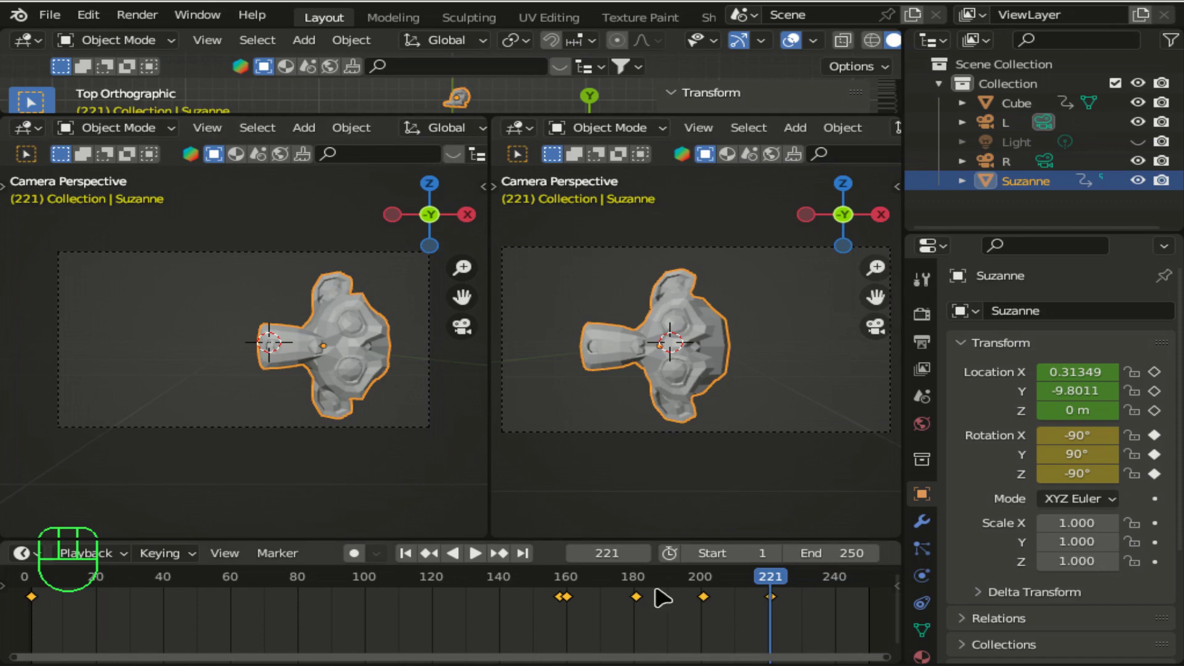
{"action": "left_click_drag", "start_coordinate": [784, 584], "coordinate": [489, 560]}
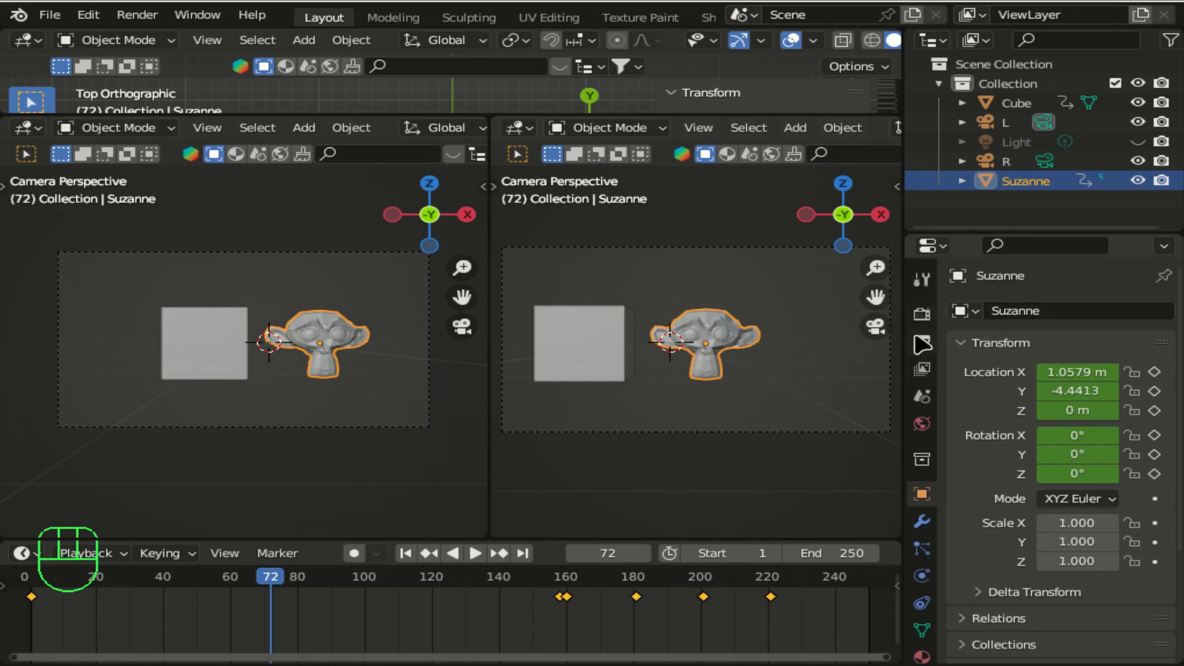
- Show the scene's render settings in the Properties editor
{"action": "left_click", "coordinate": [935, 318]}
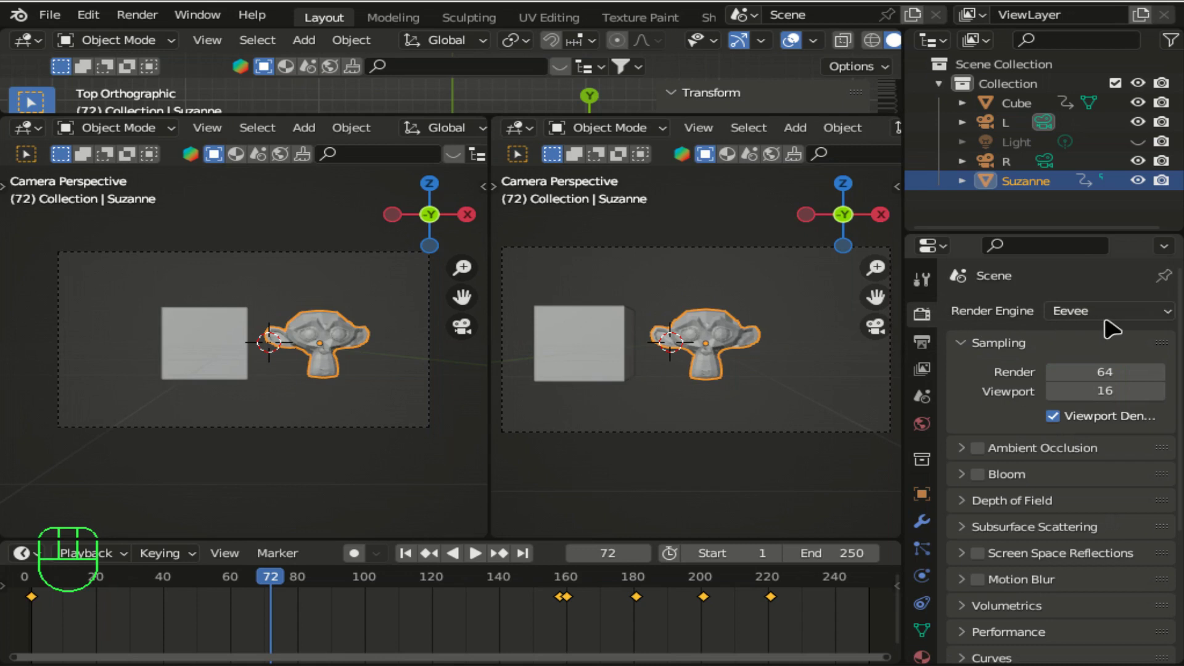
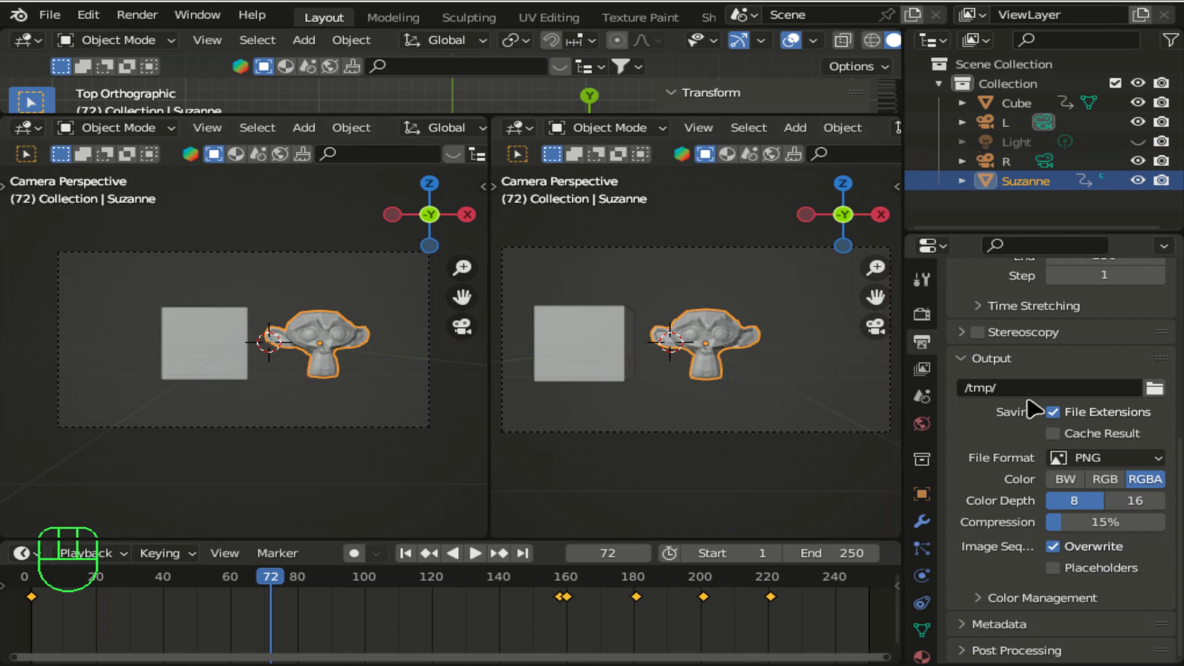
- Set the output file format to FFmpeg Video with an MPEG-4 container
{"action": "left_click_drag", "start_coordinate": [1122, 458], "coordinate": [1117, 560]}
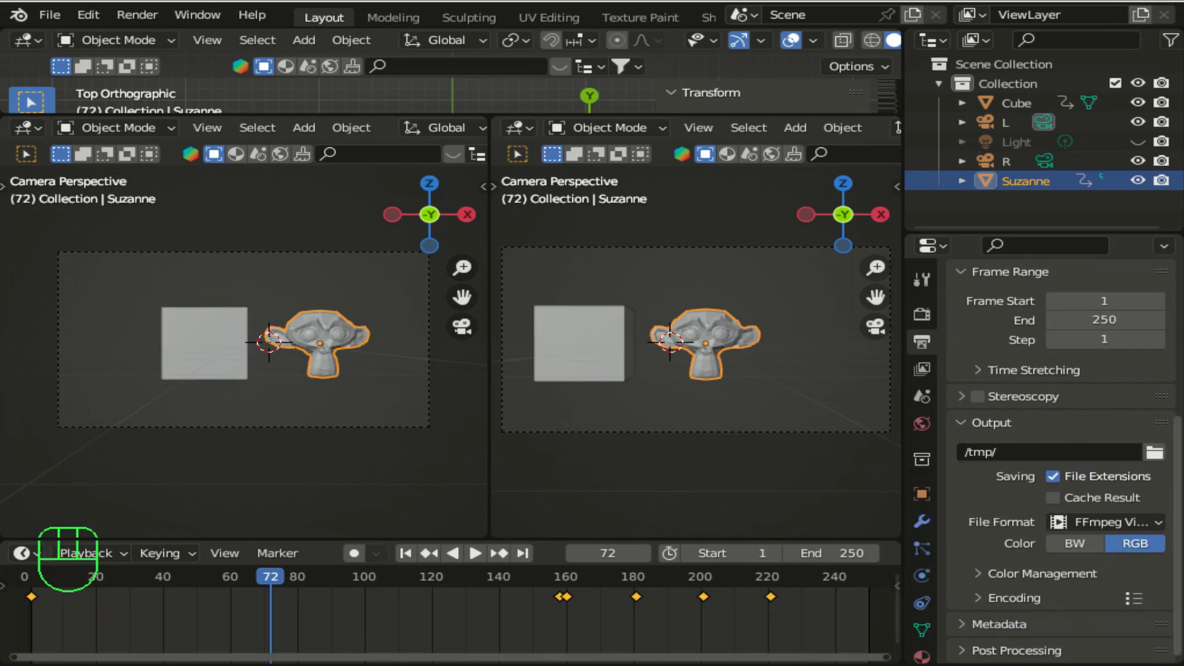
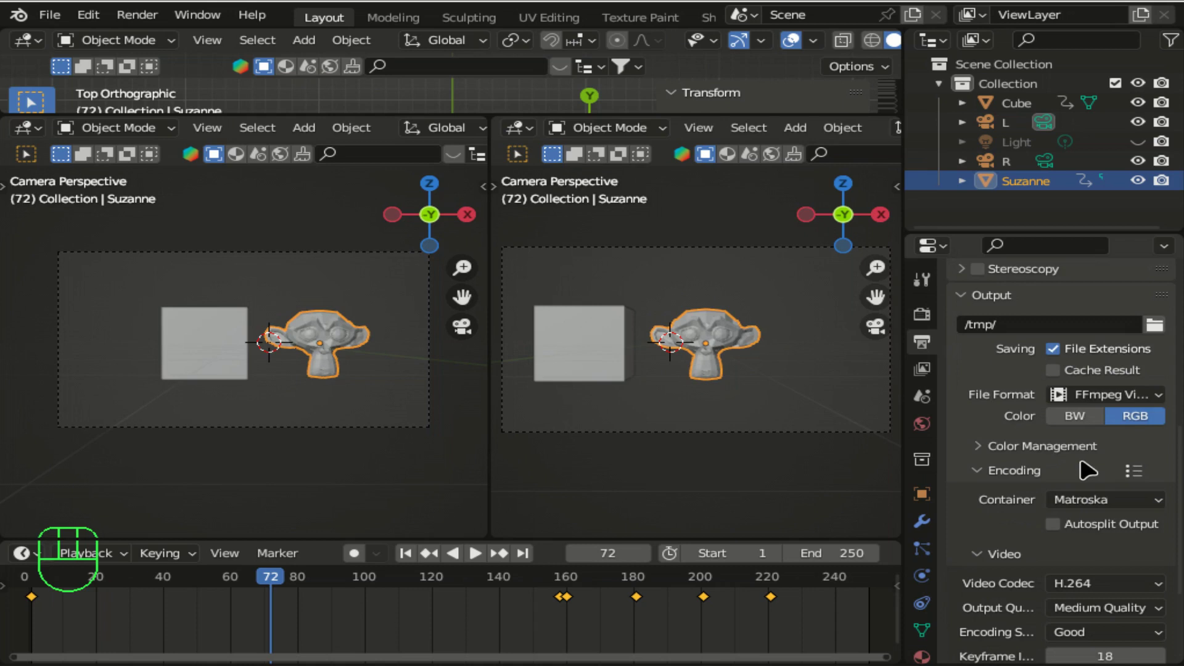
{"action": "left_click_drag", "start_coordinate": [1091, 504], "coordinate": [1087, 442]}
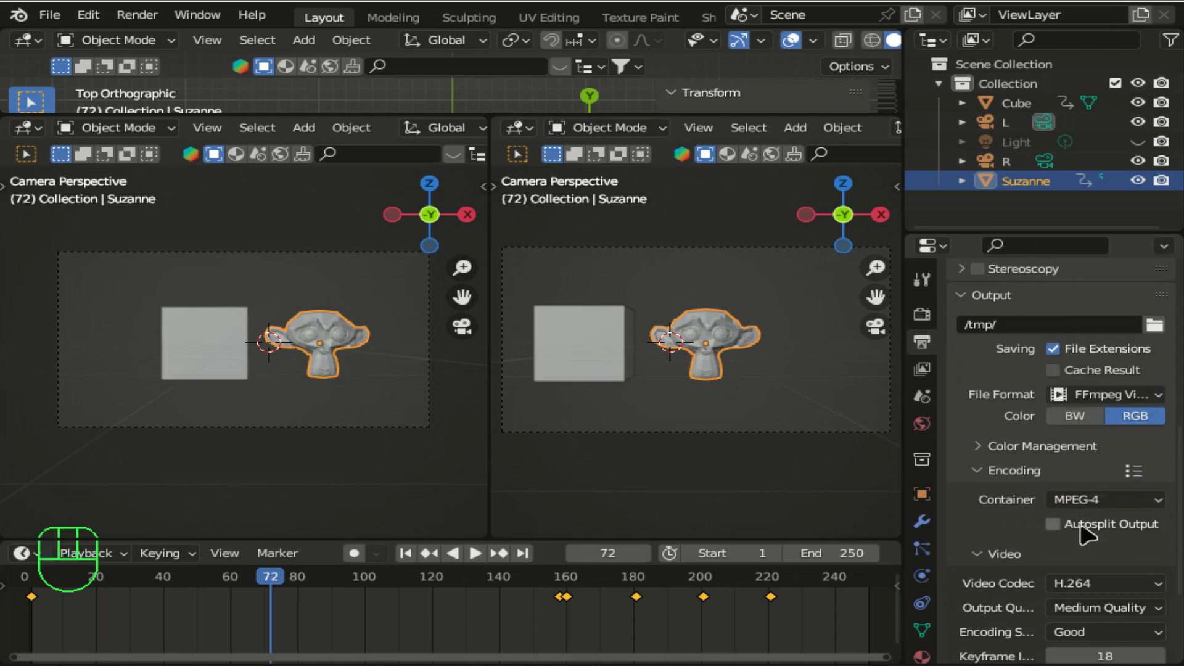
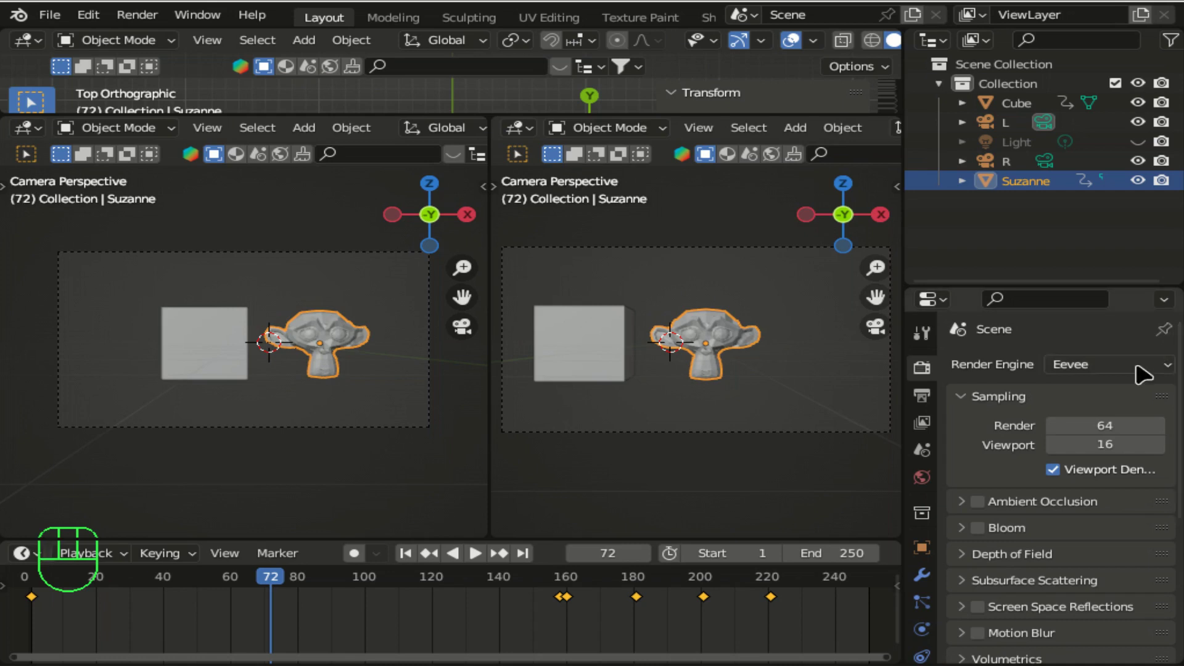
{"action": "left_click", "coordinate": [935, 406]}
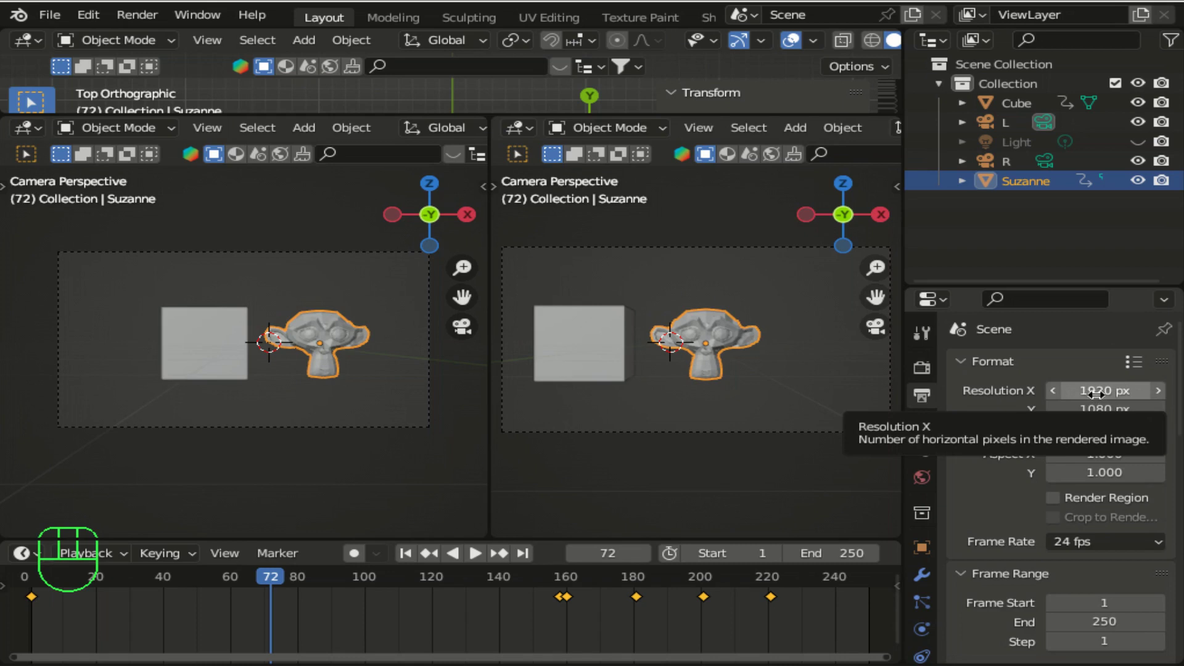
{"action": "left_click_drag", "start_coordinate": [1098, 398], "coordinate": [1099, 398]}
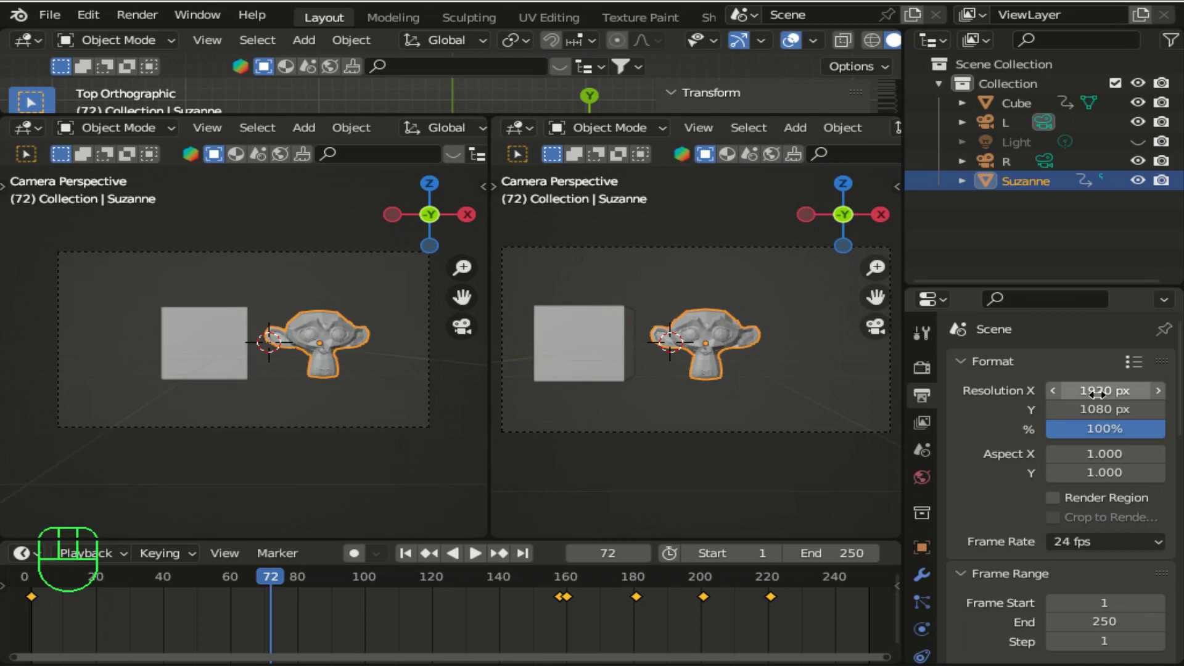